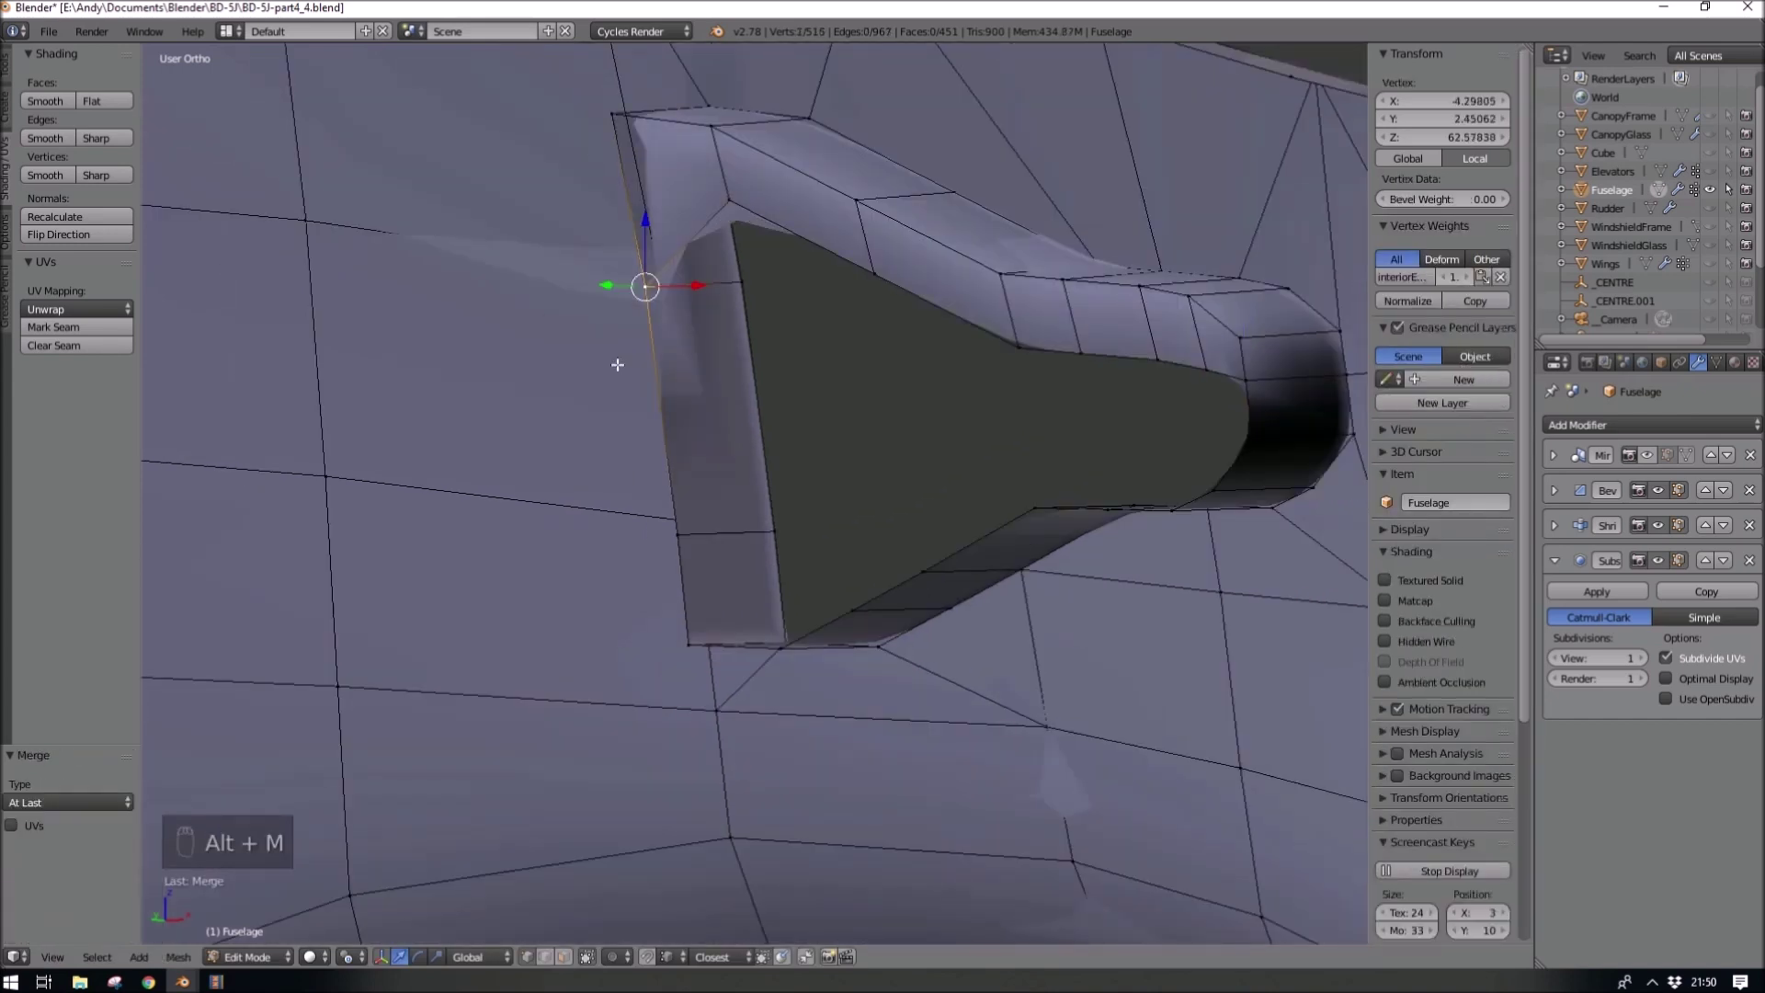
- Merge the intake-mouth corner vertices and relax the opening's curved edge loop into a smooth arc
click(67, 697)
key(e)
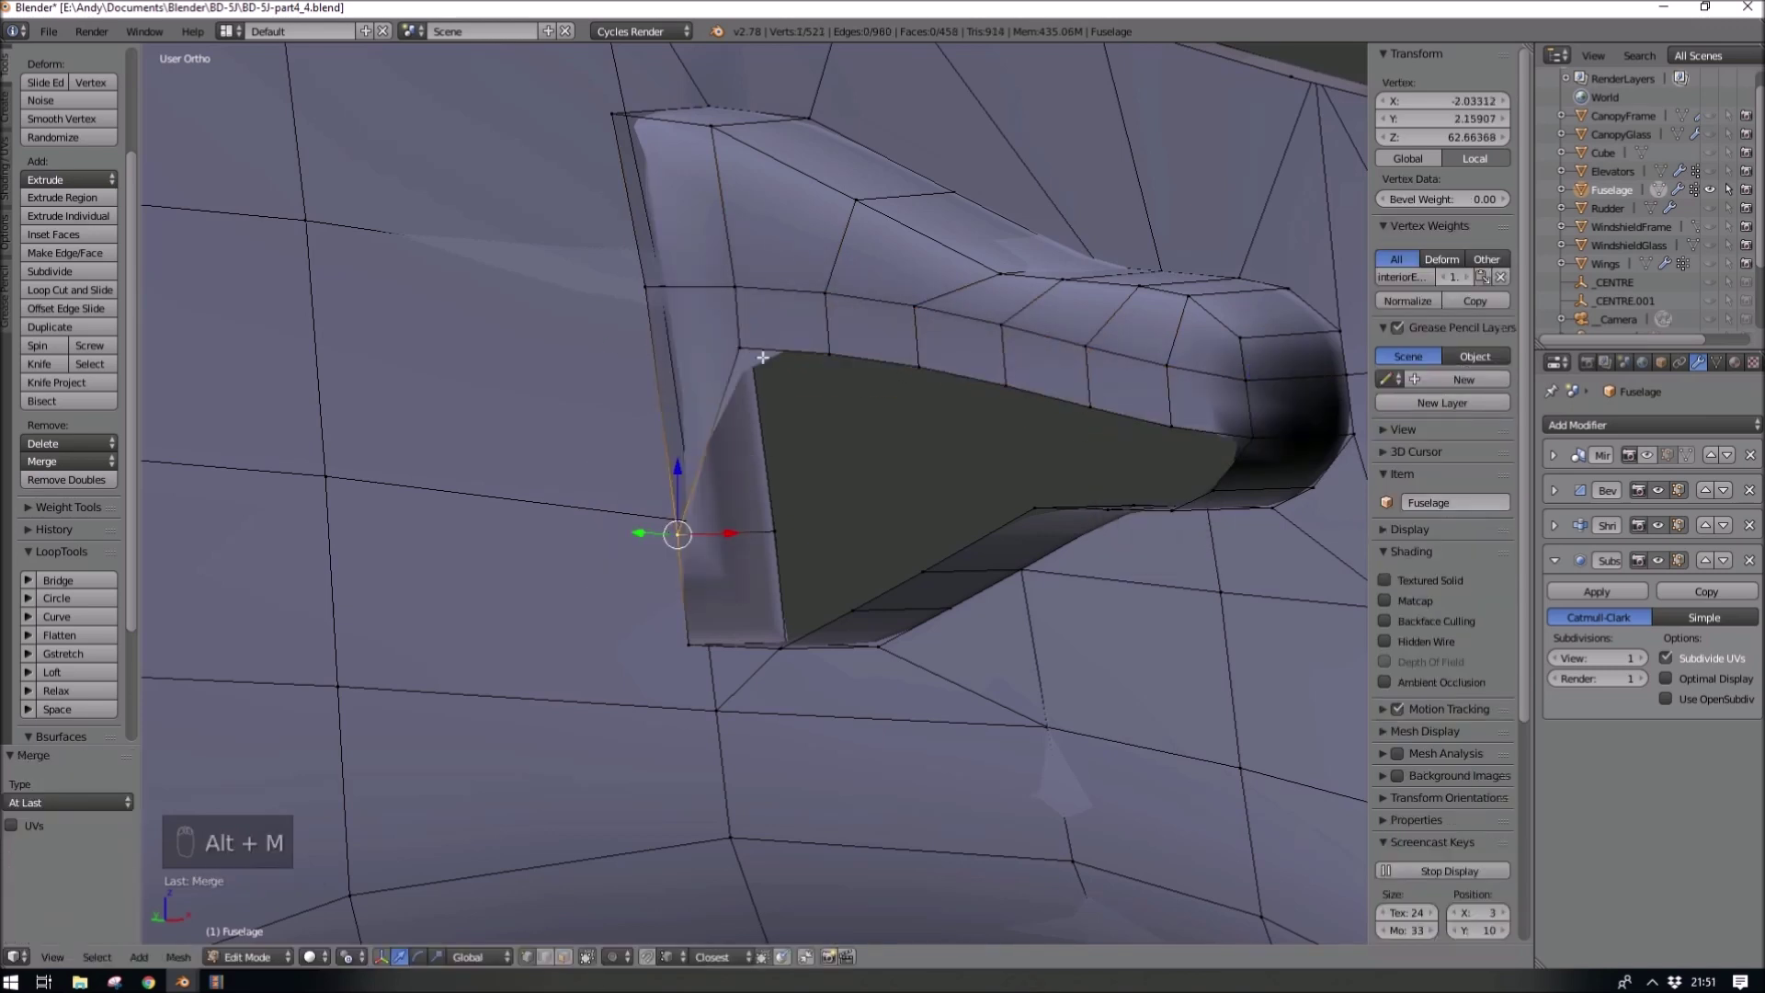
click(66, 705)
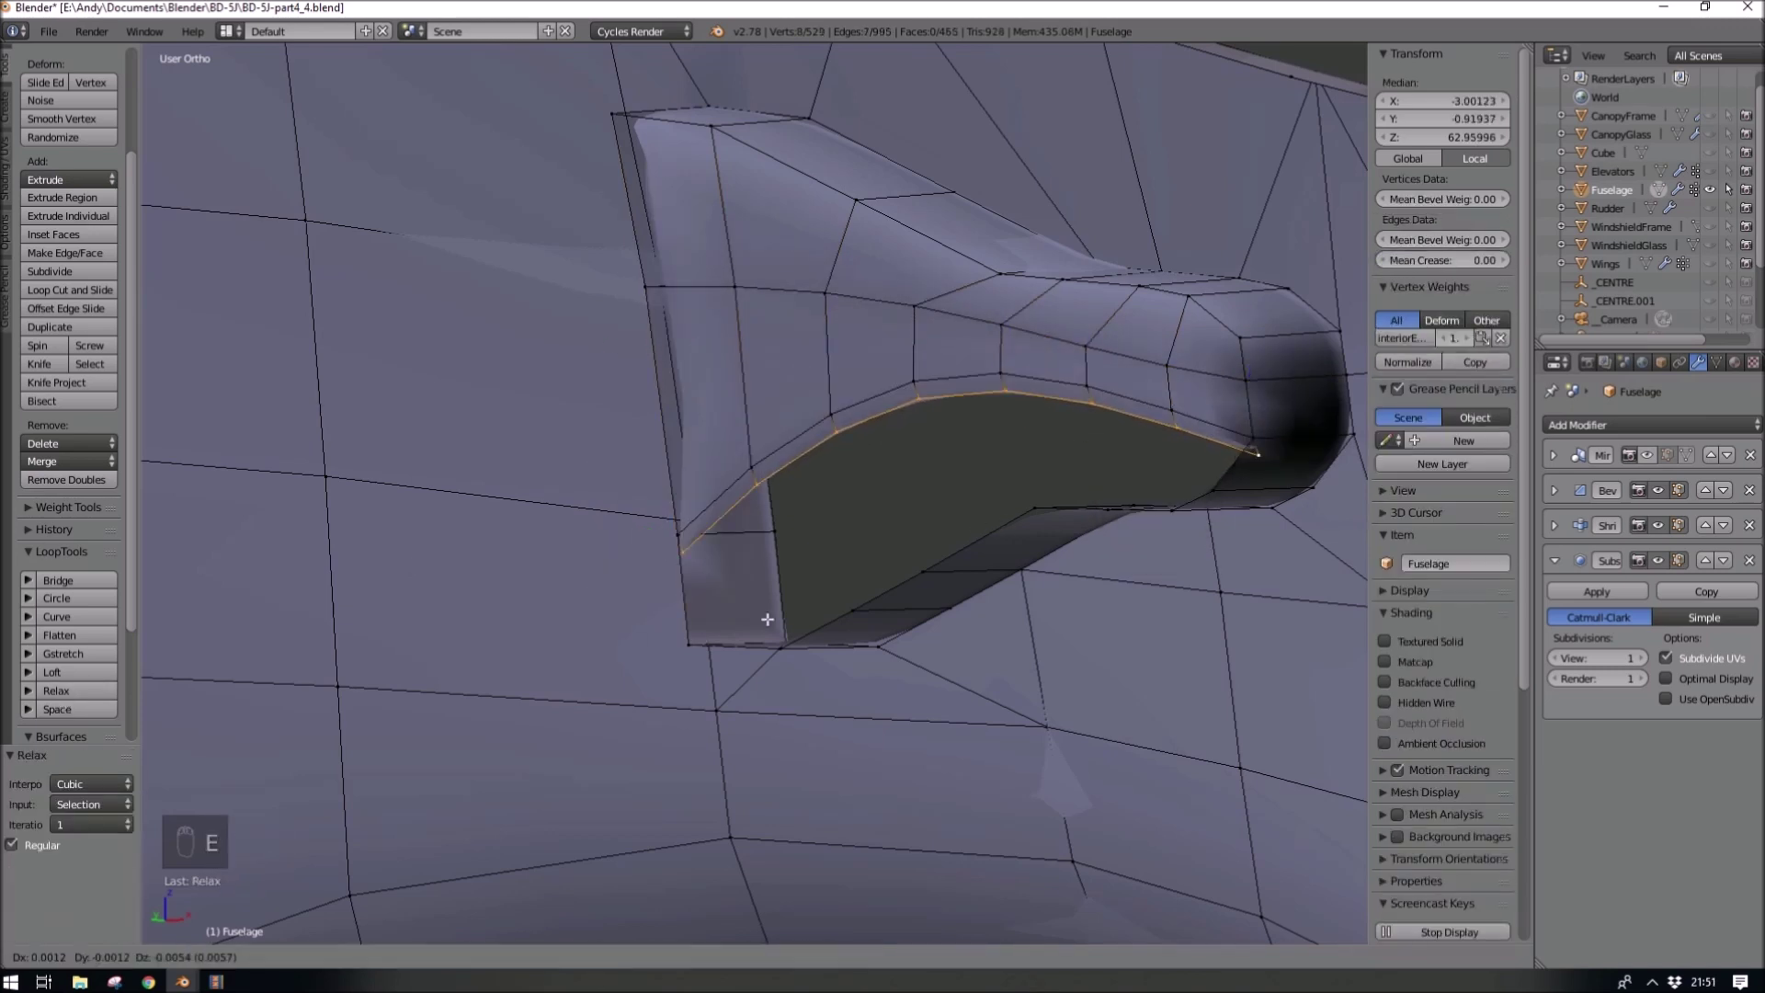
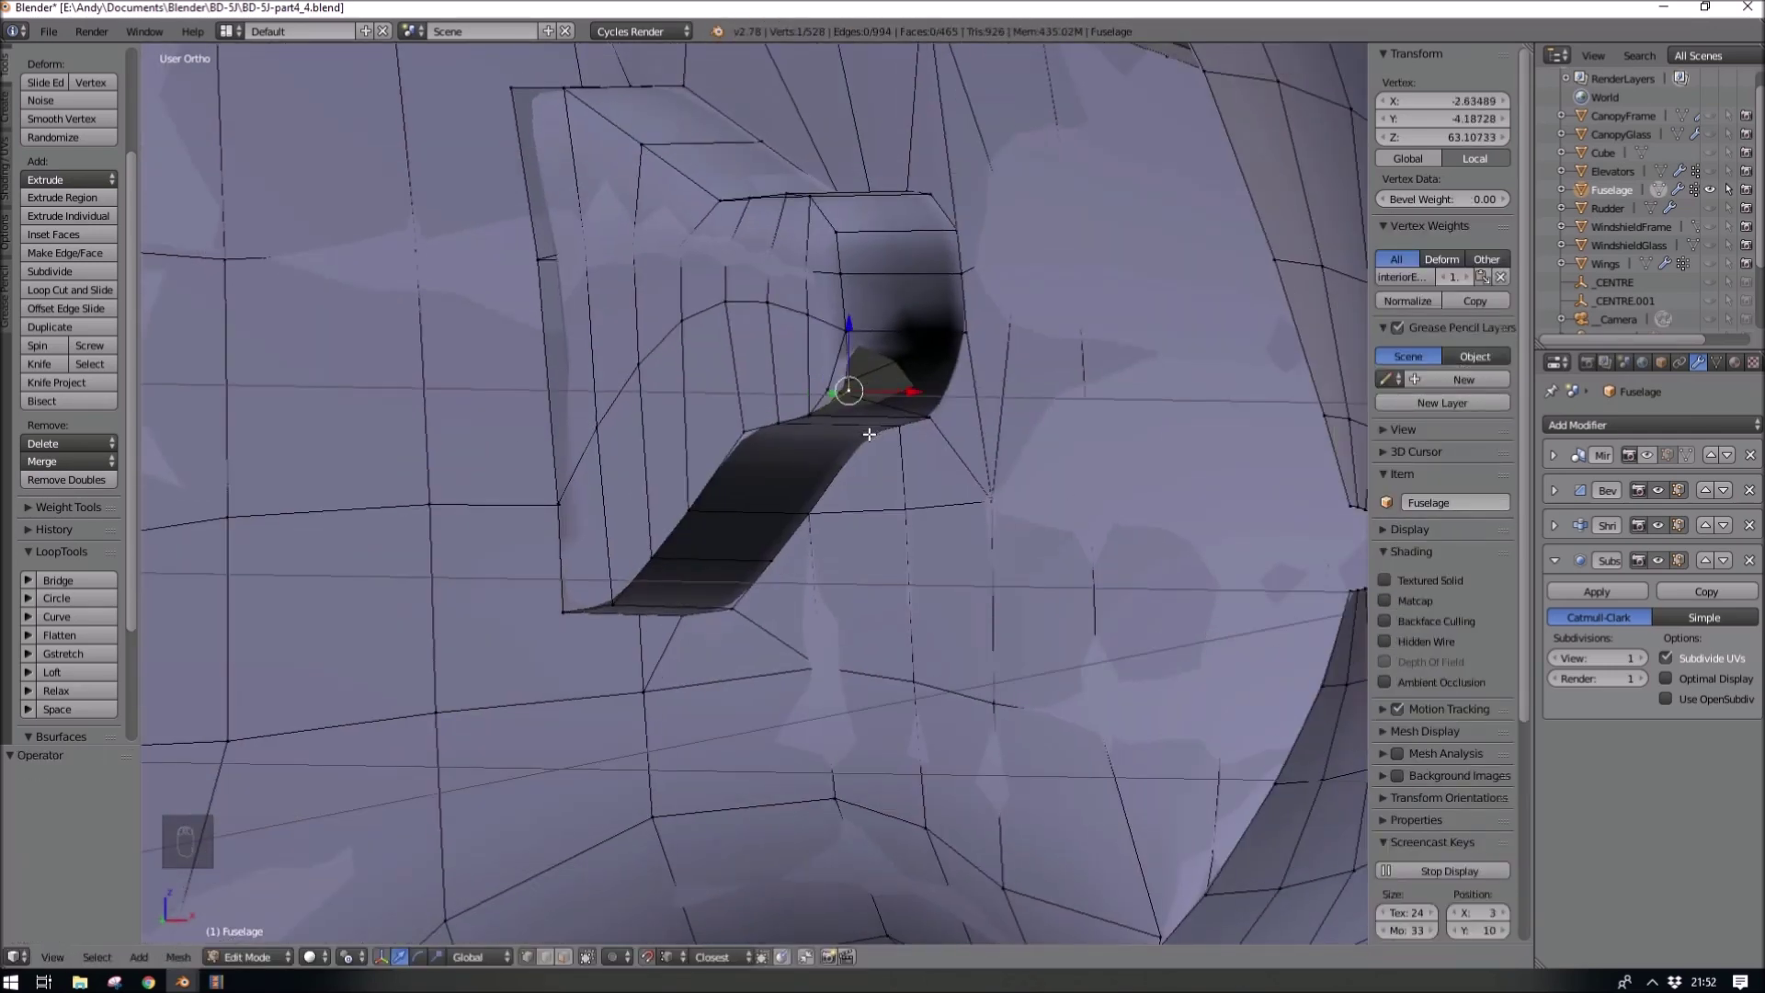
- Merge the leftover vertices inside the intake at the last selected vertex
key(z)
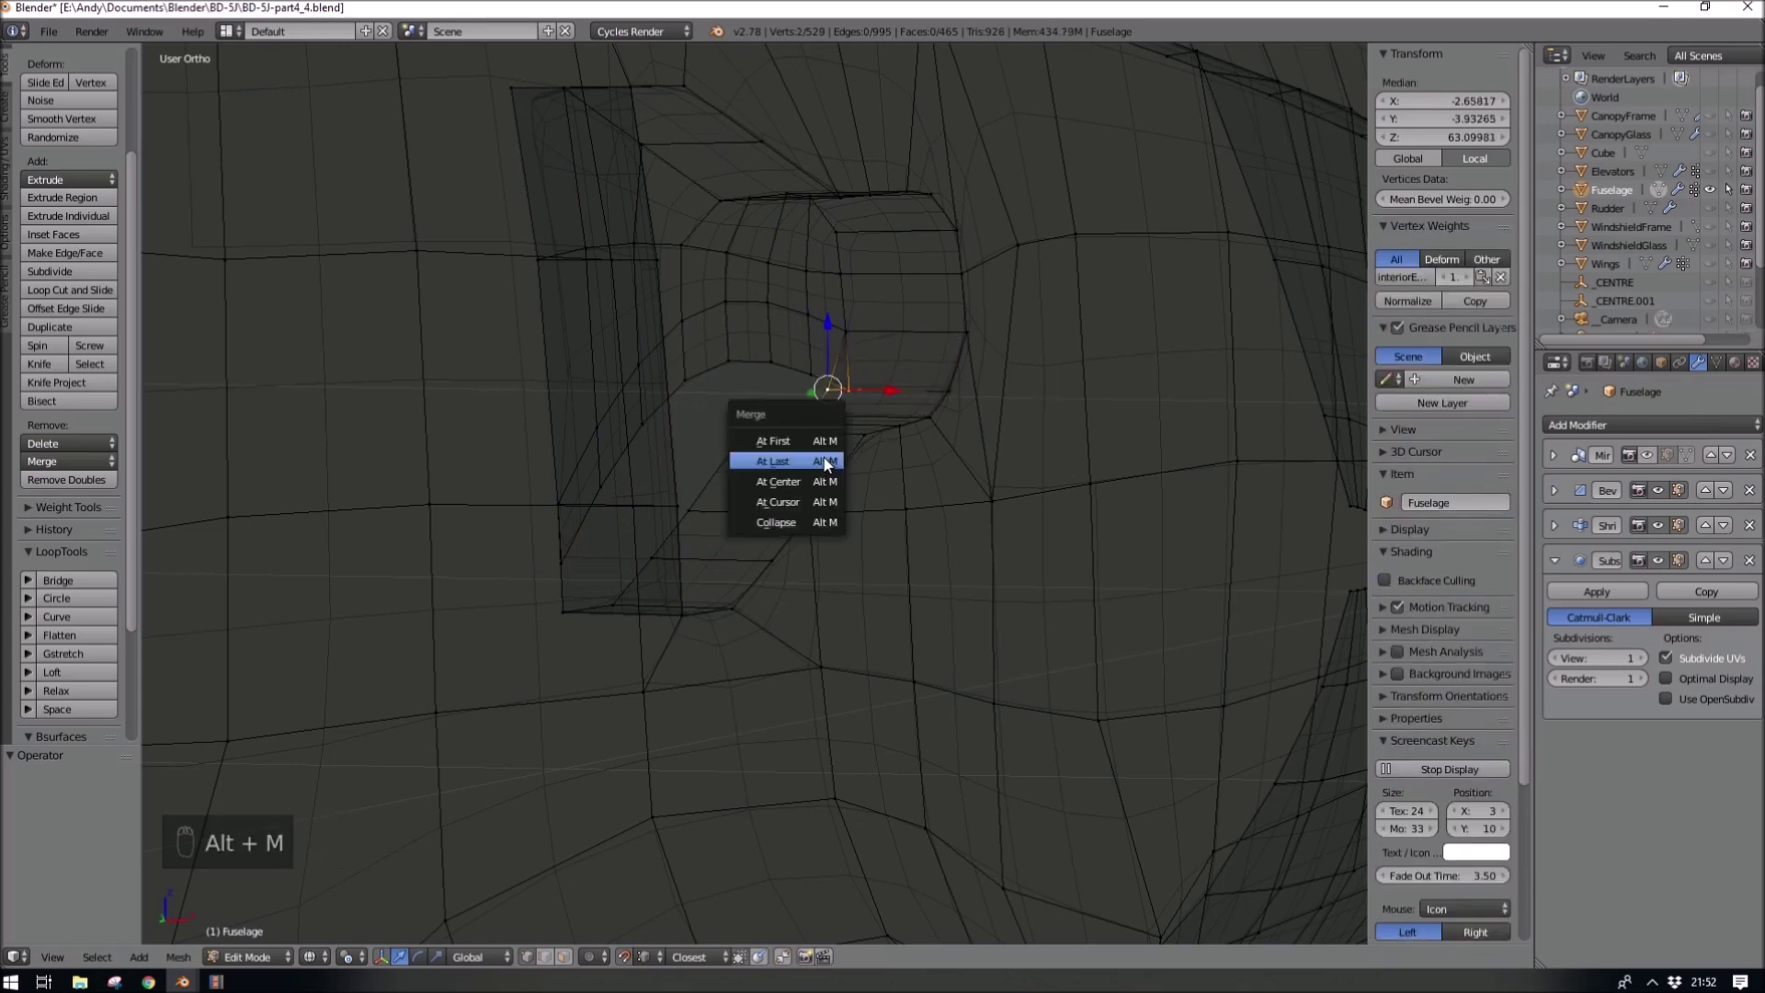
key(alt+m)
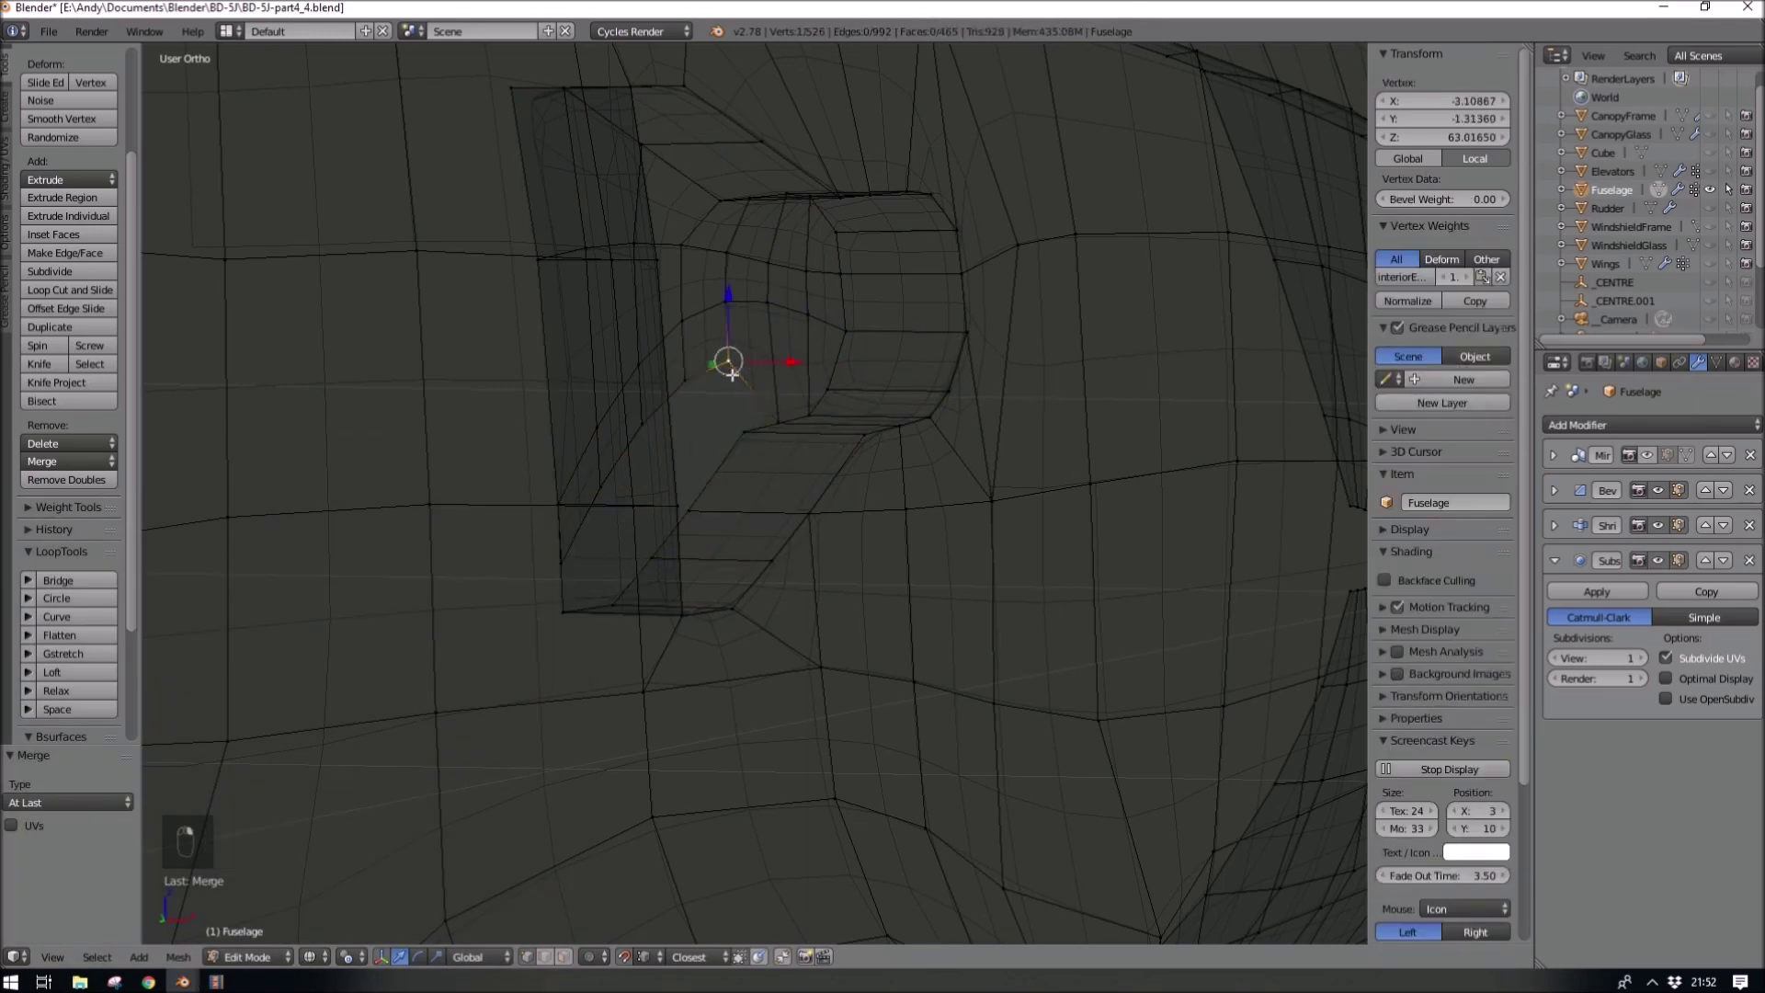
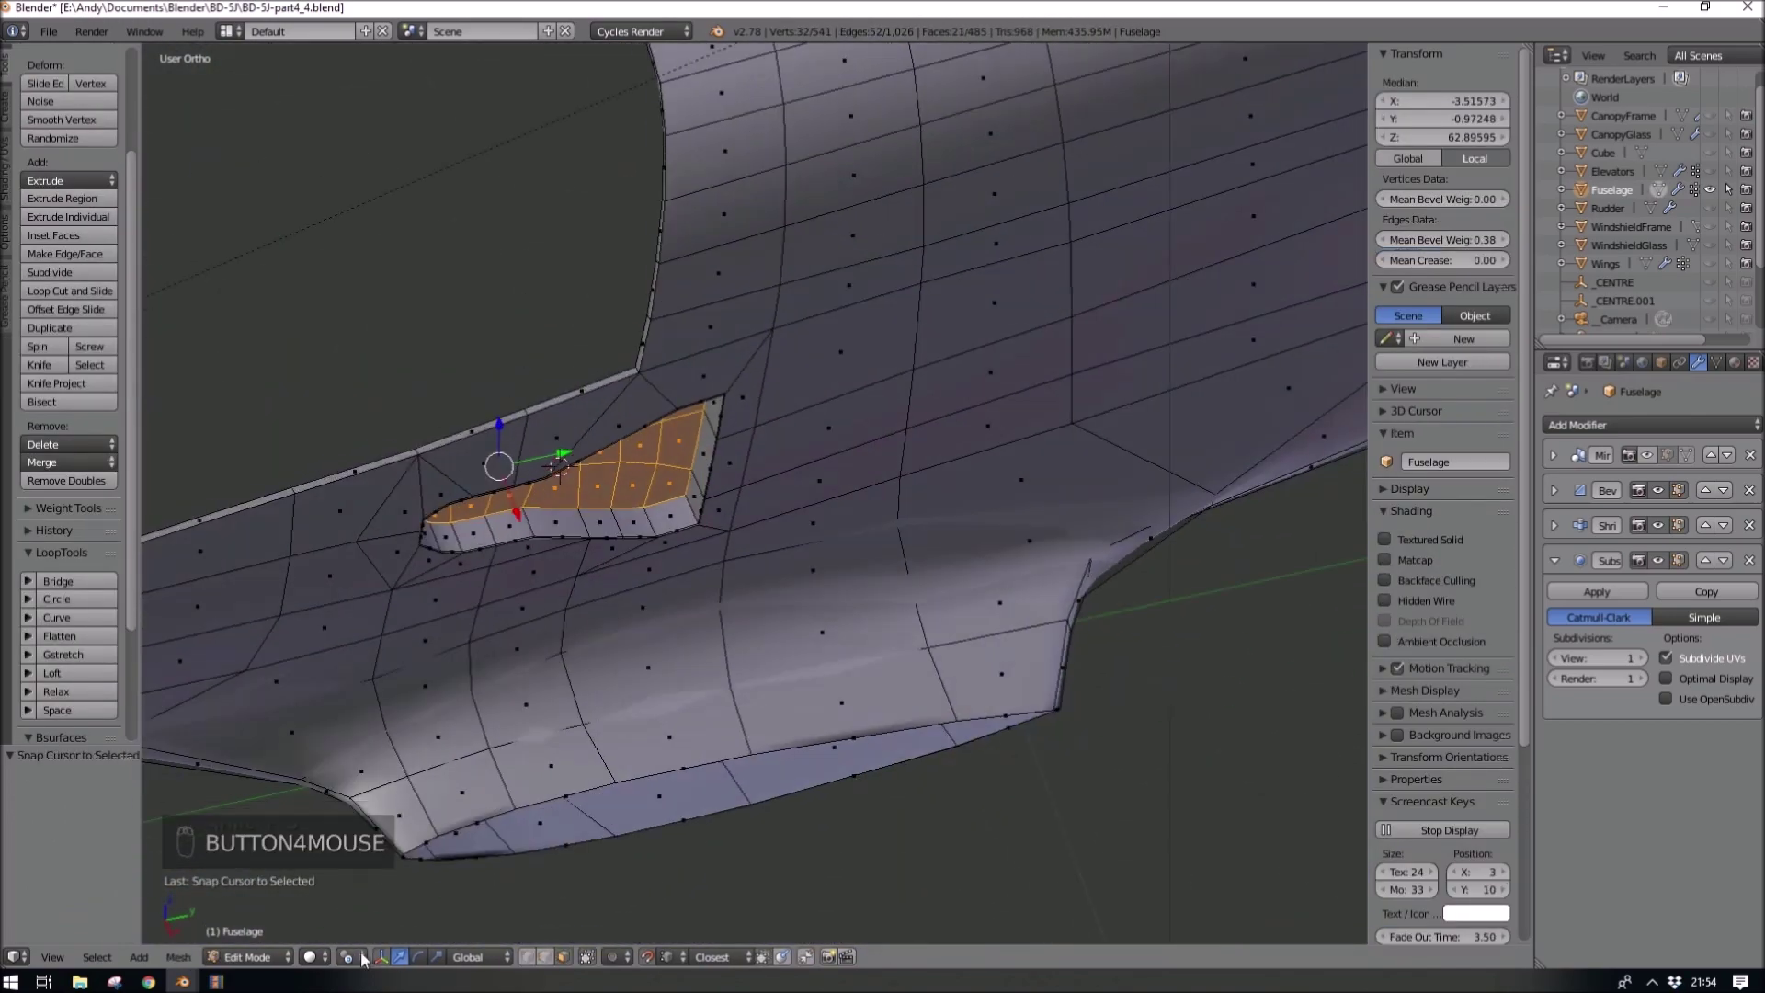
- Preview the bevelled intake in Object Mode with the Bevel modifier expanded, then resume mesh editing
key(r)
key(z)
key(Tab)
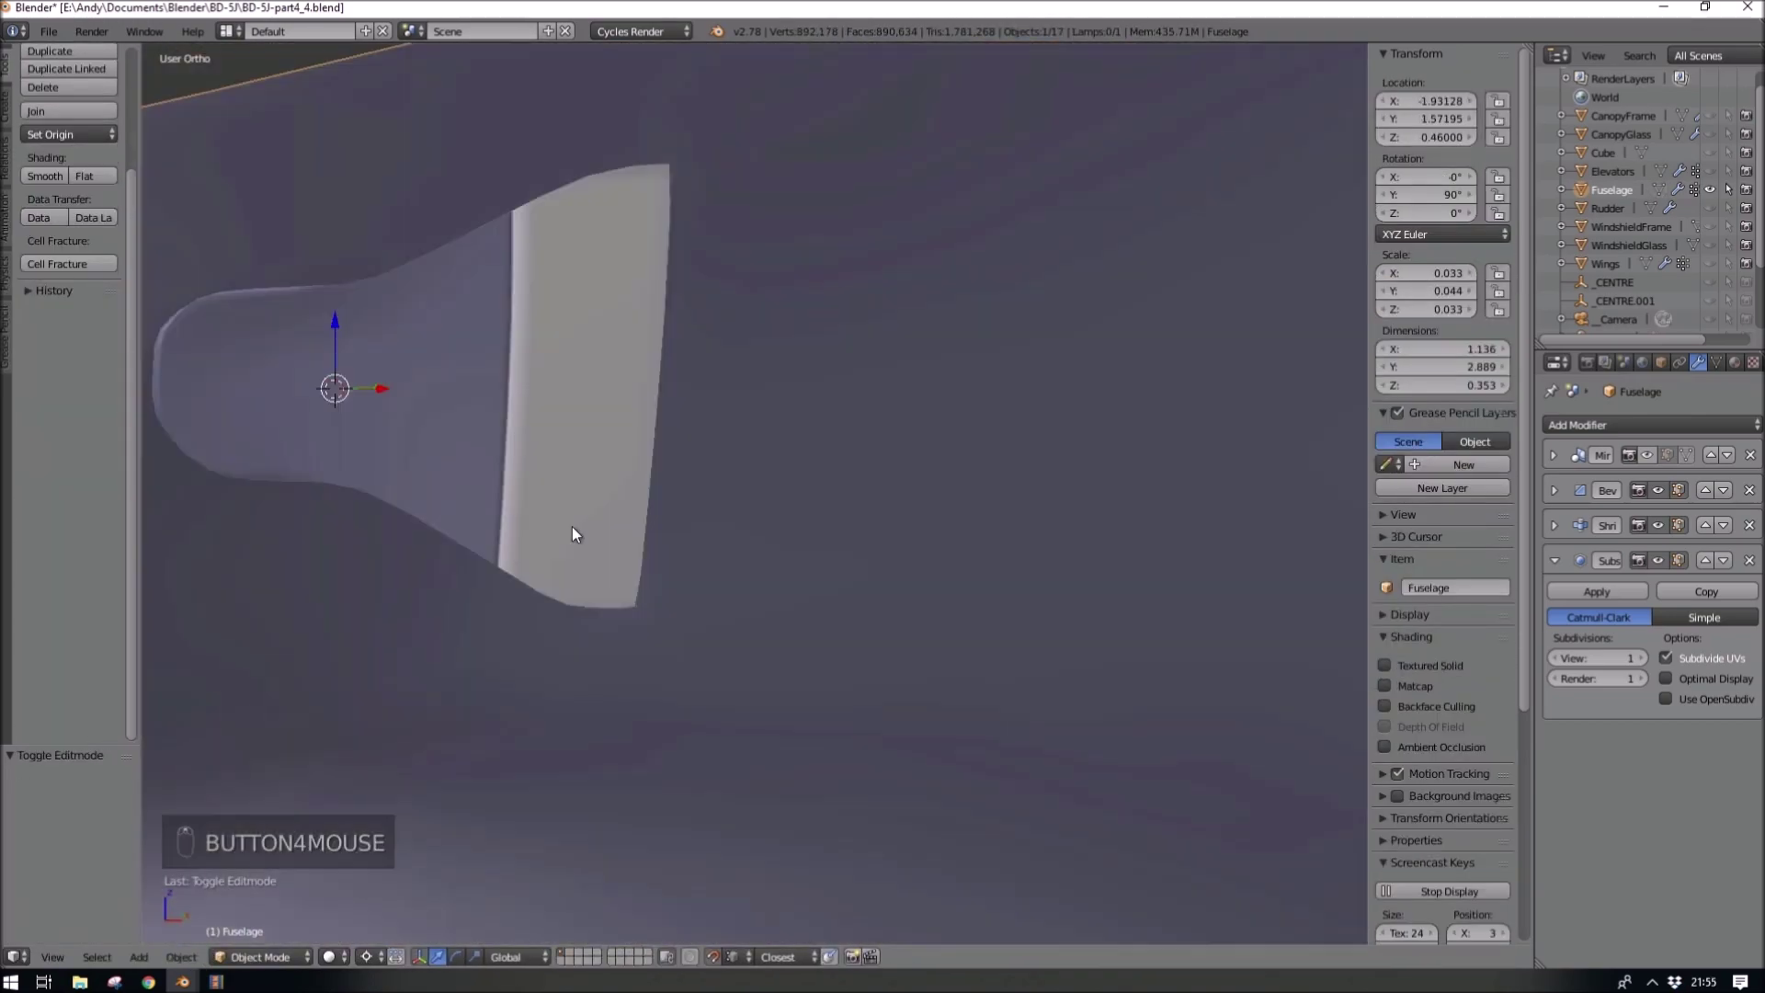
drag(1731, 493, 820, 544)
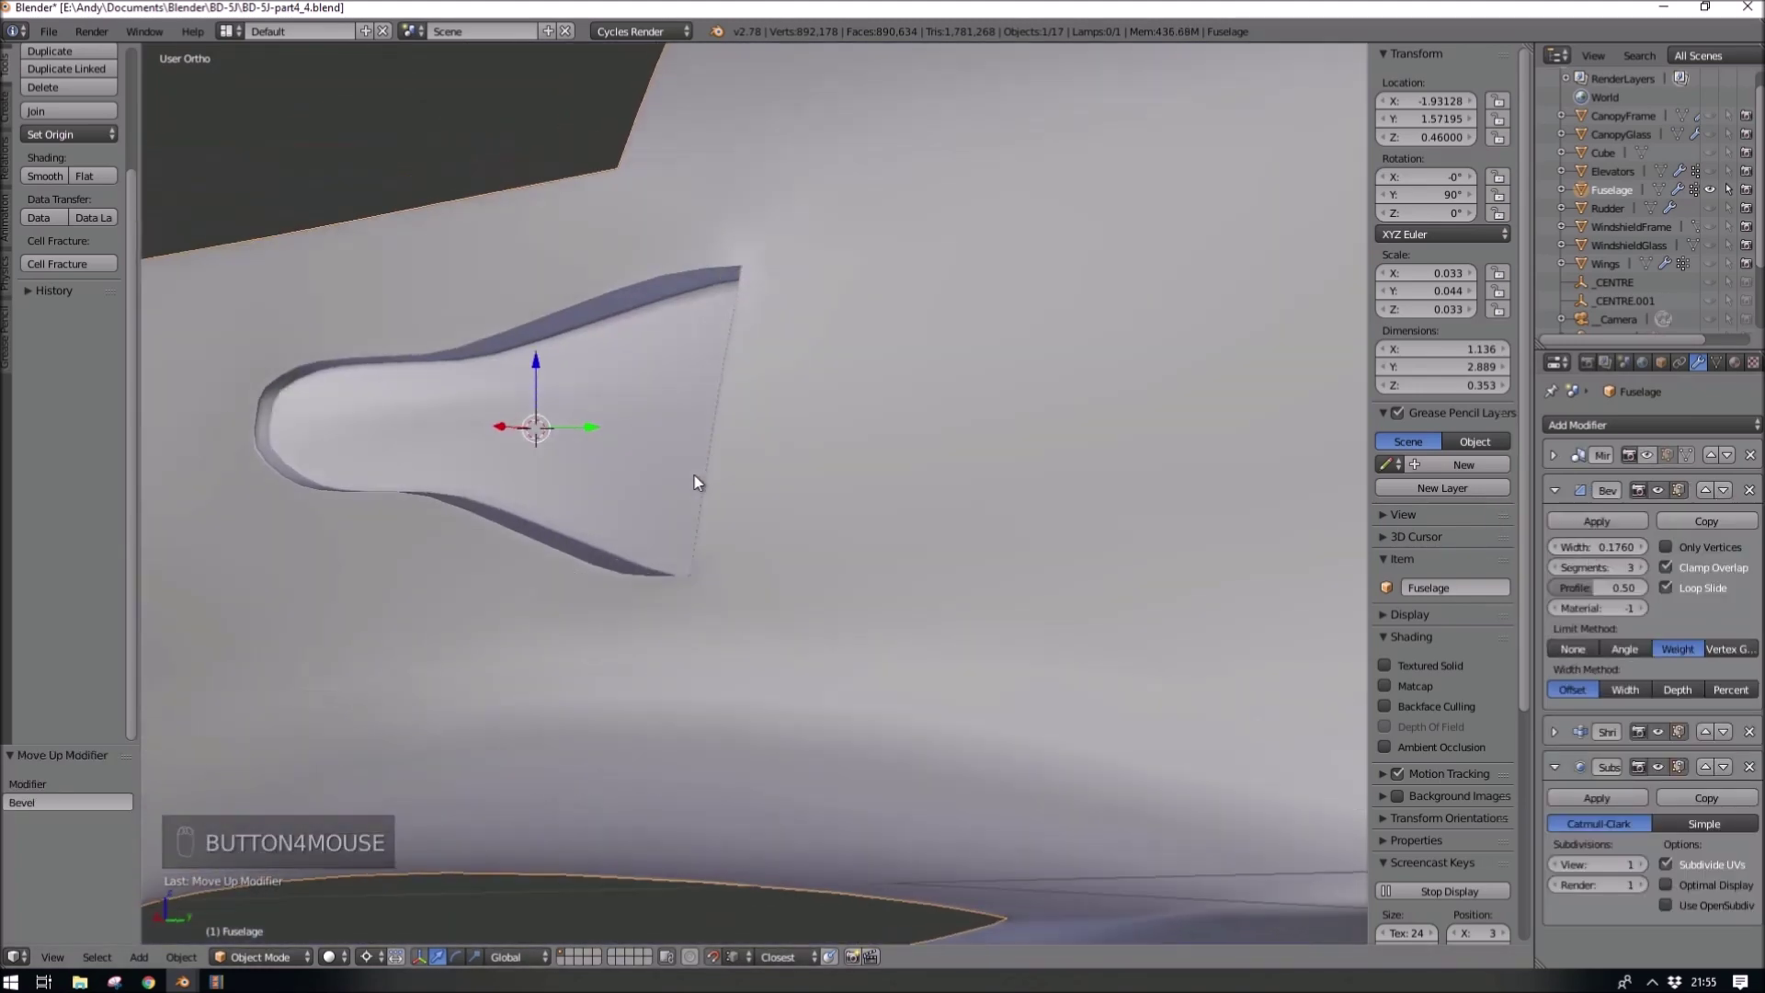
key(Tab)
- Enable Matcap shading and nudge the intake rim edge along the Y axis
key(r)
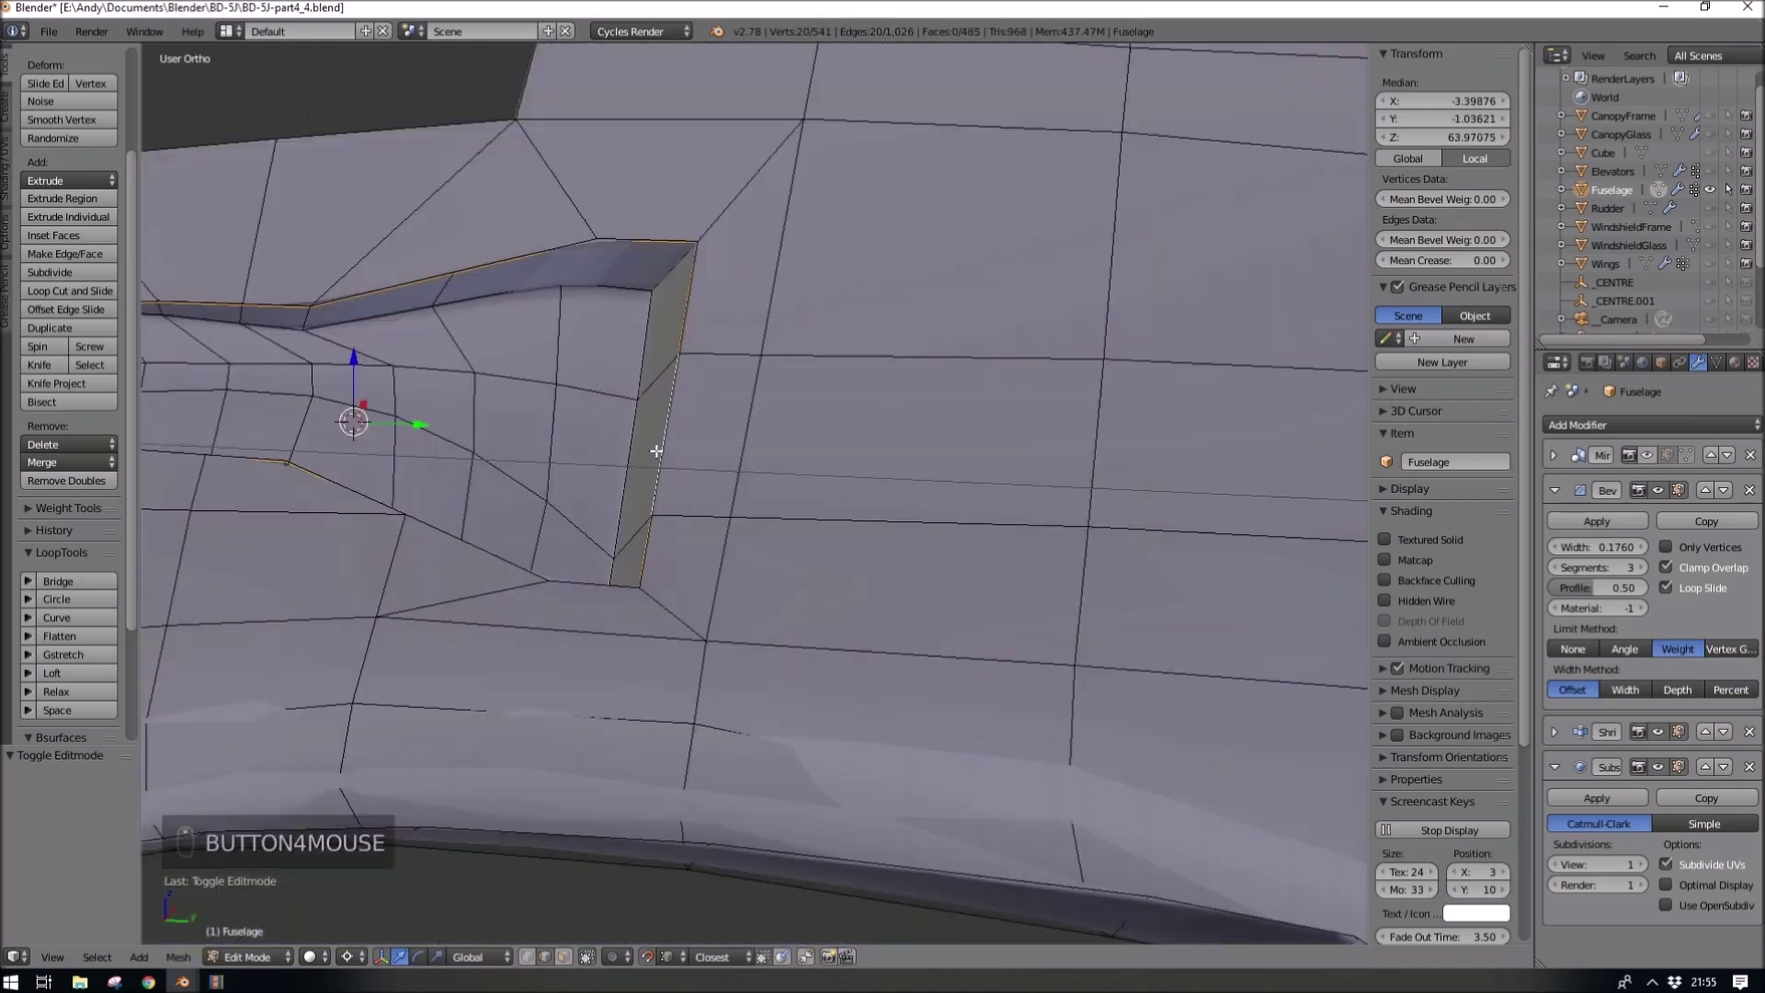
key(x)
key(Tab)
key(Tab)
key(Tab)
key(Tab)
key(a)
key(c)
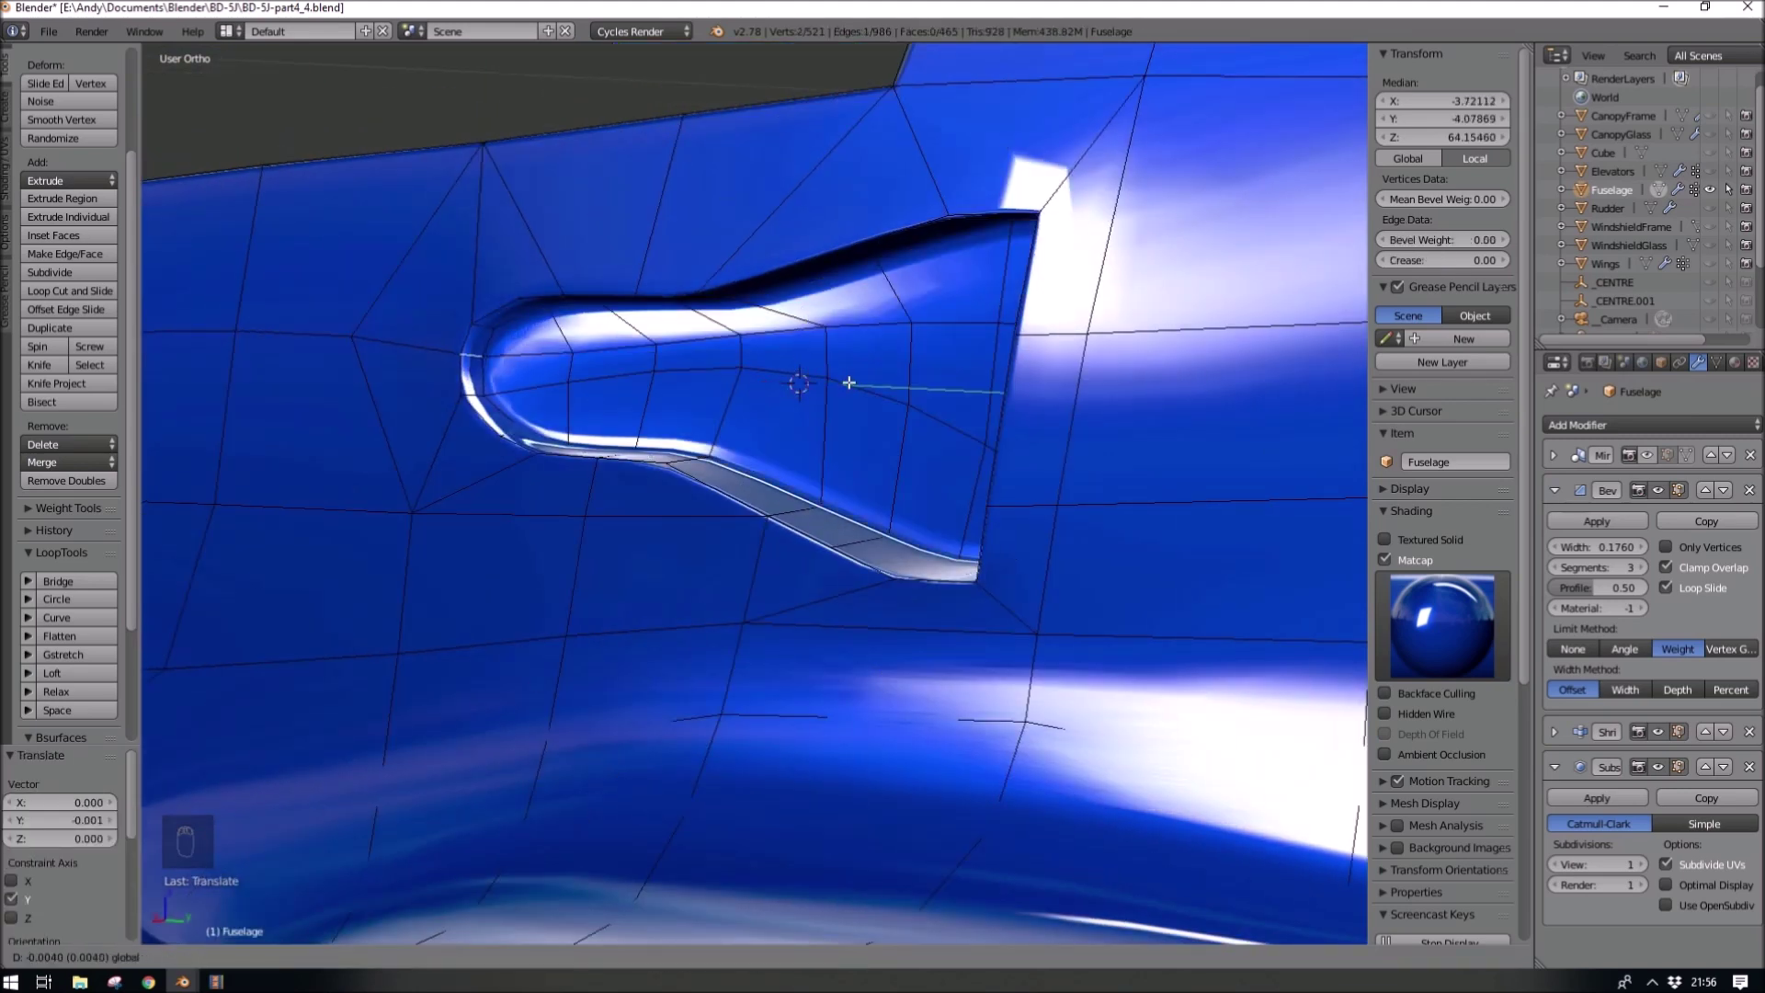
key(g)
- Widen the fuselage Bevel modifier width to 0.2710 for a broader rounded lip
key(Tab)
key(Tab)
key(z)
key(z)
key(Tab)
key(ctrl+z)
key(ctrl+z)
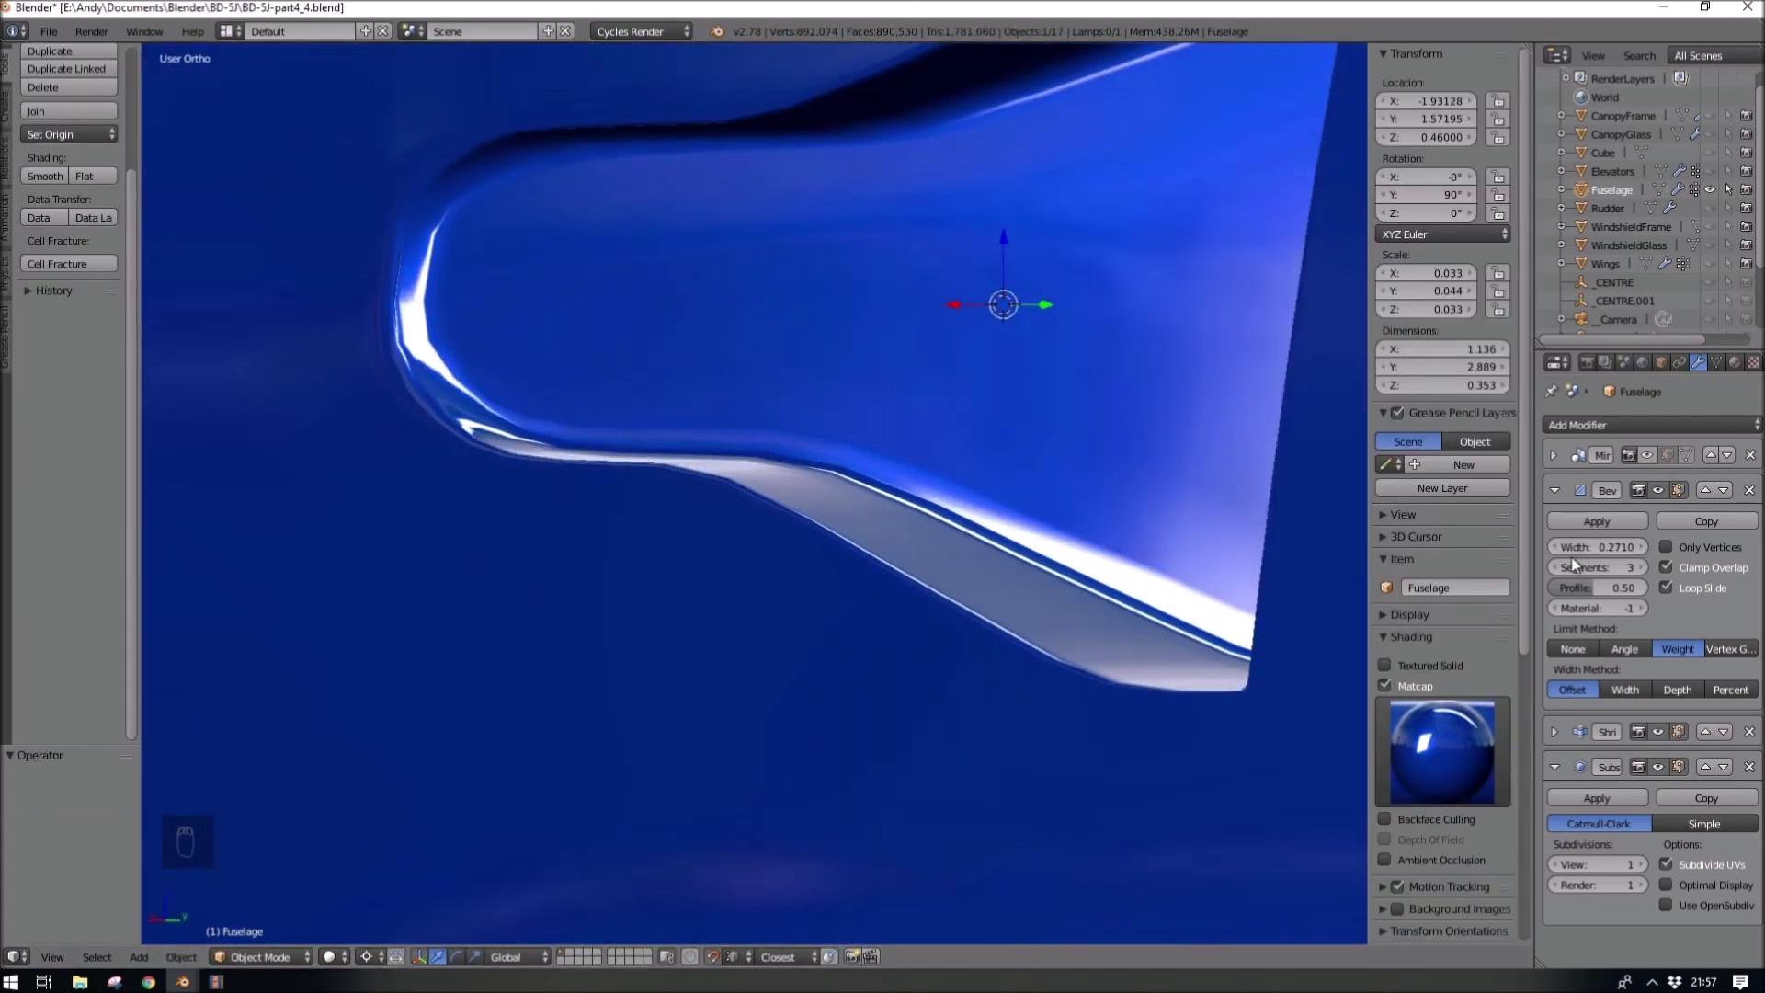
- Move Shrinkwrap above Bevel and set Bevel width 0.0670, 2 segments, profile 0.94
middle_click(1179, 553)
key(Tab)
key(Tab)
click(1715, 736)
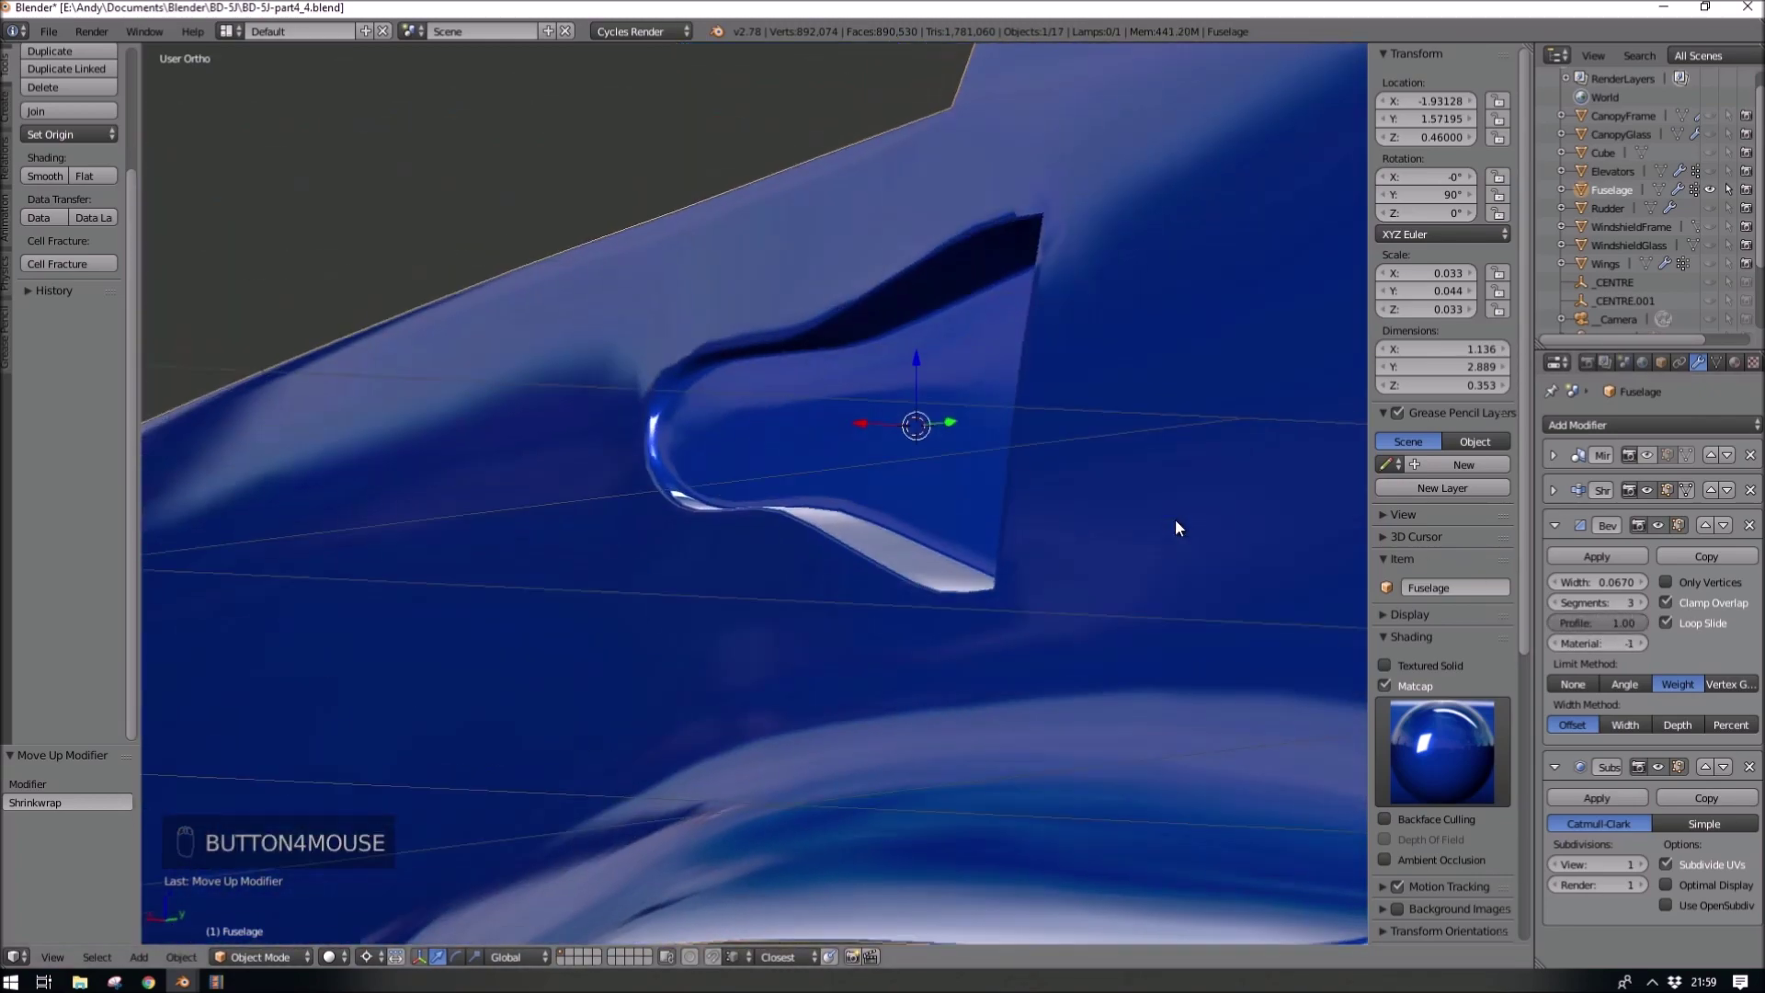
click(1640, 633)
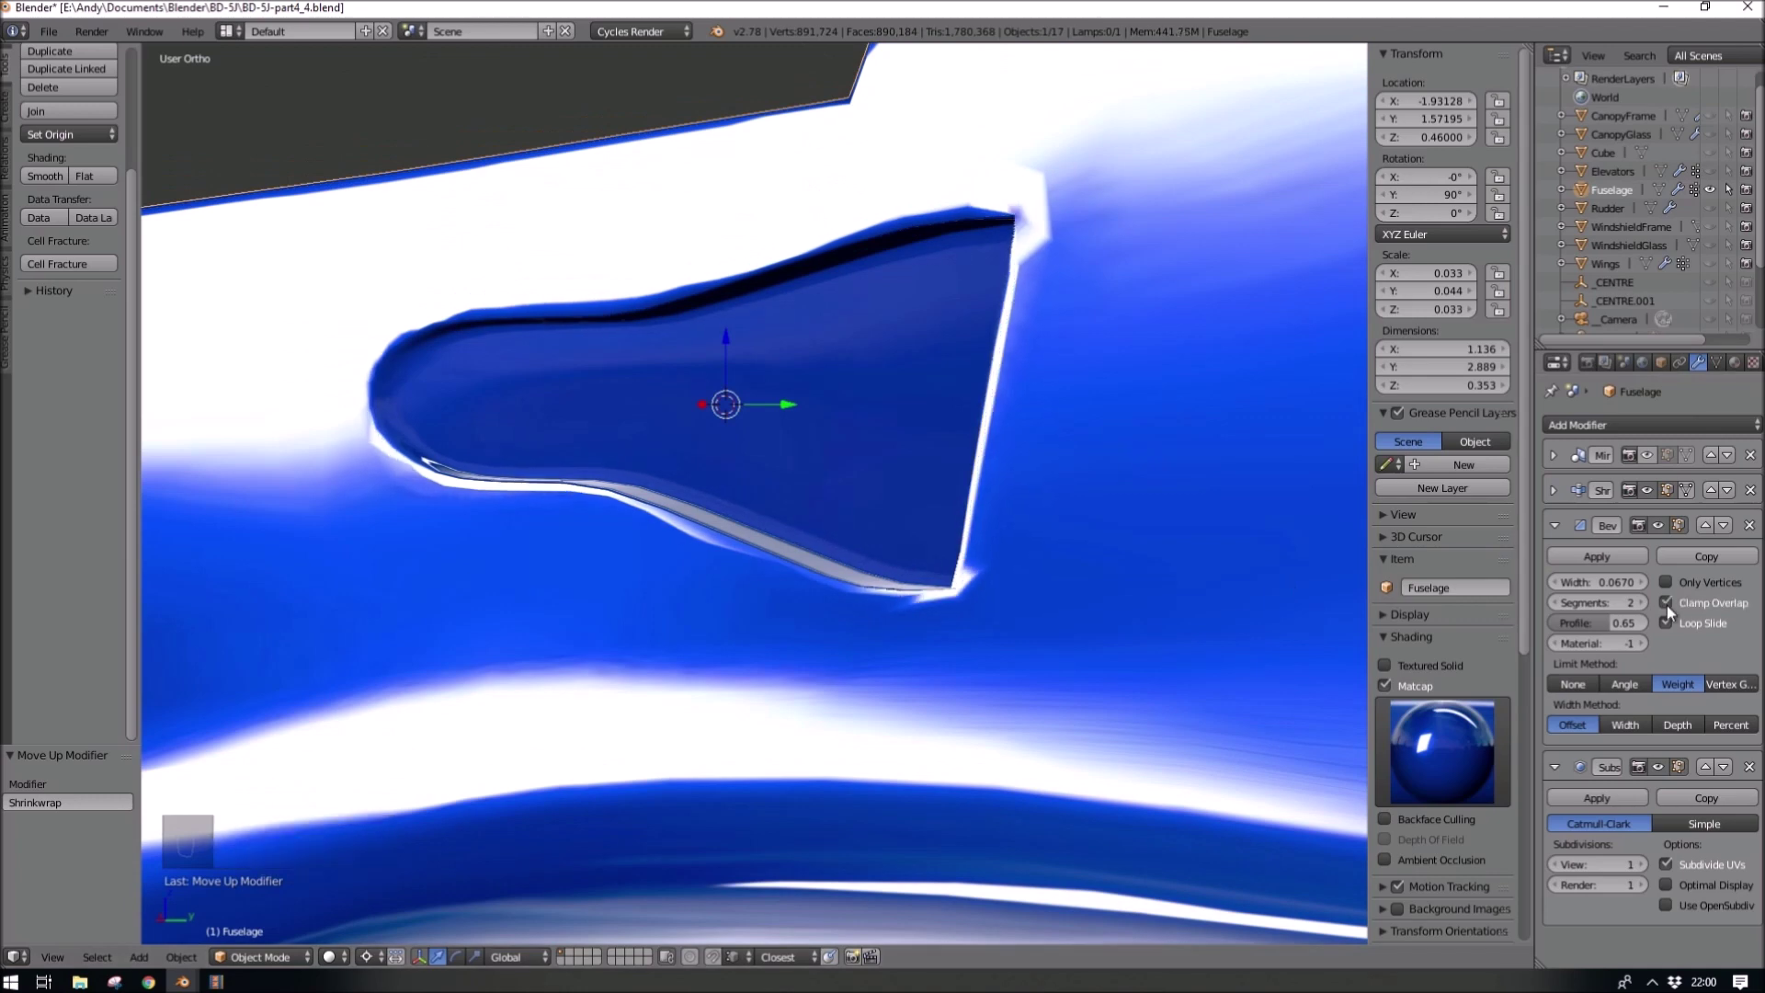
click(1277, 542)
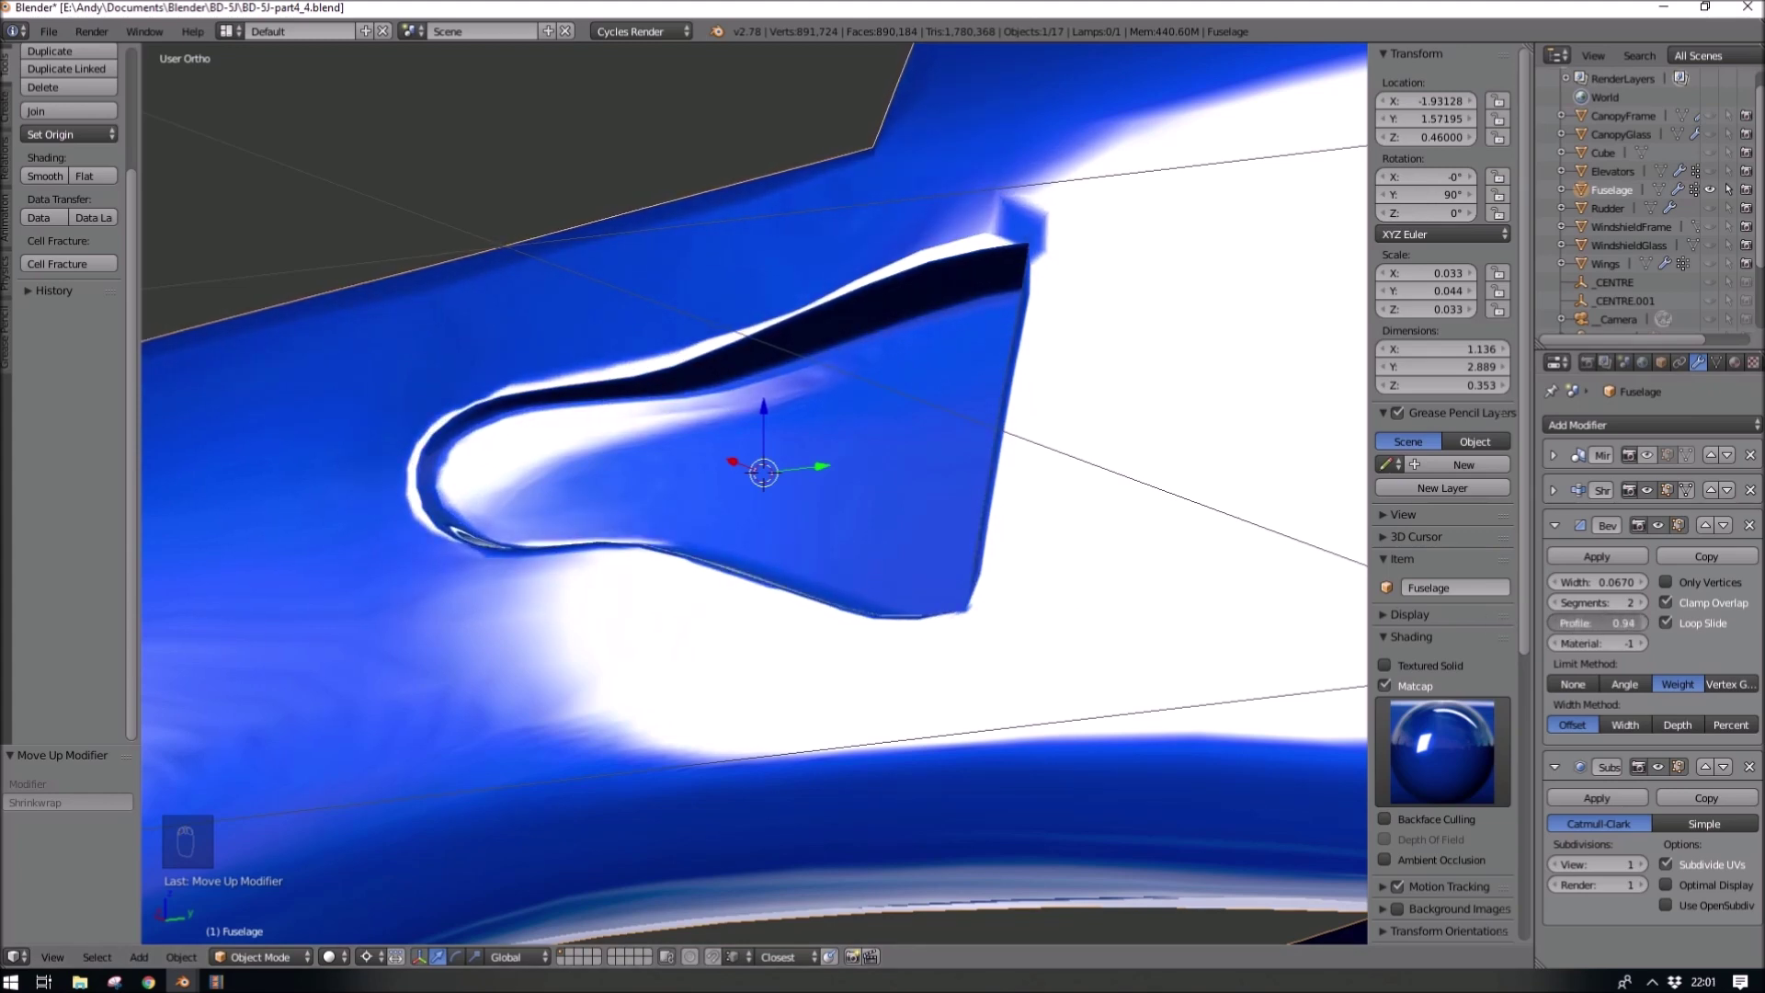
- Edge-slide the rim loops around the intake opening to tighten the rounded lip
key(KP_9)
key(Tab)
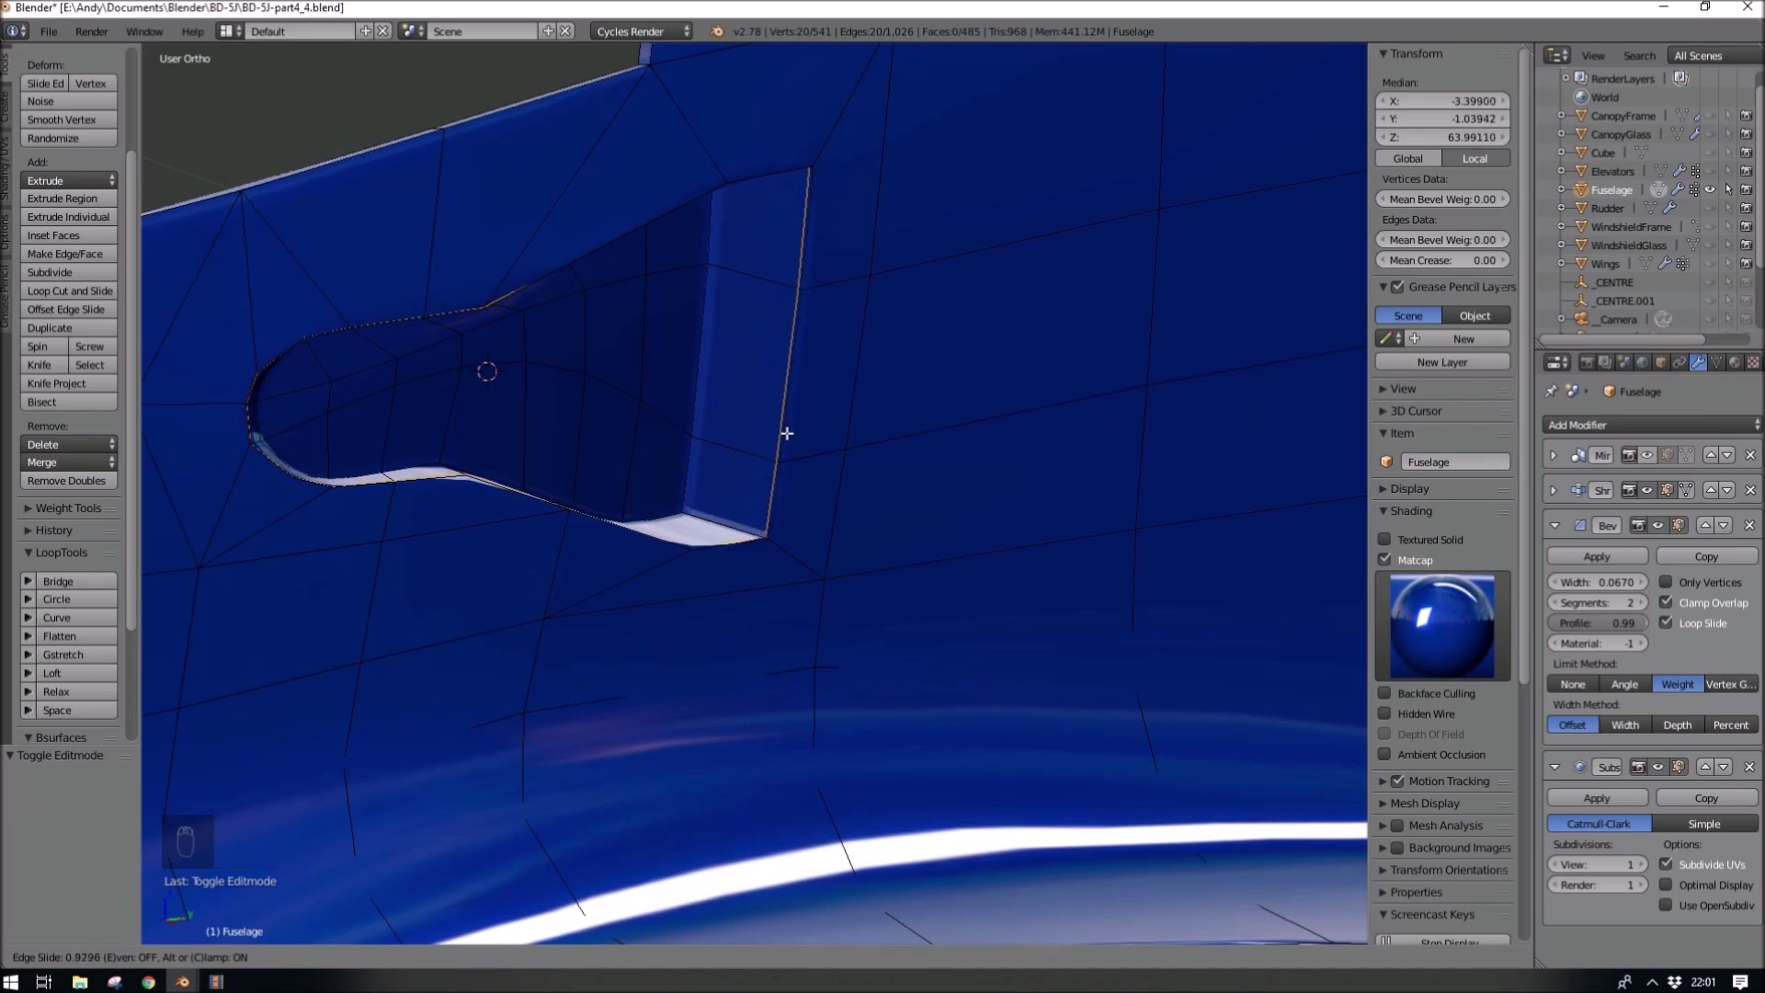
key(ctrl+z)
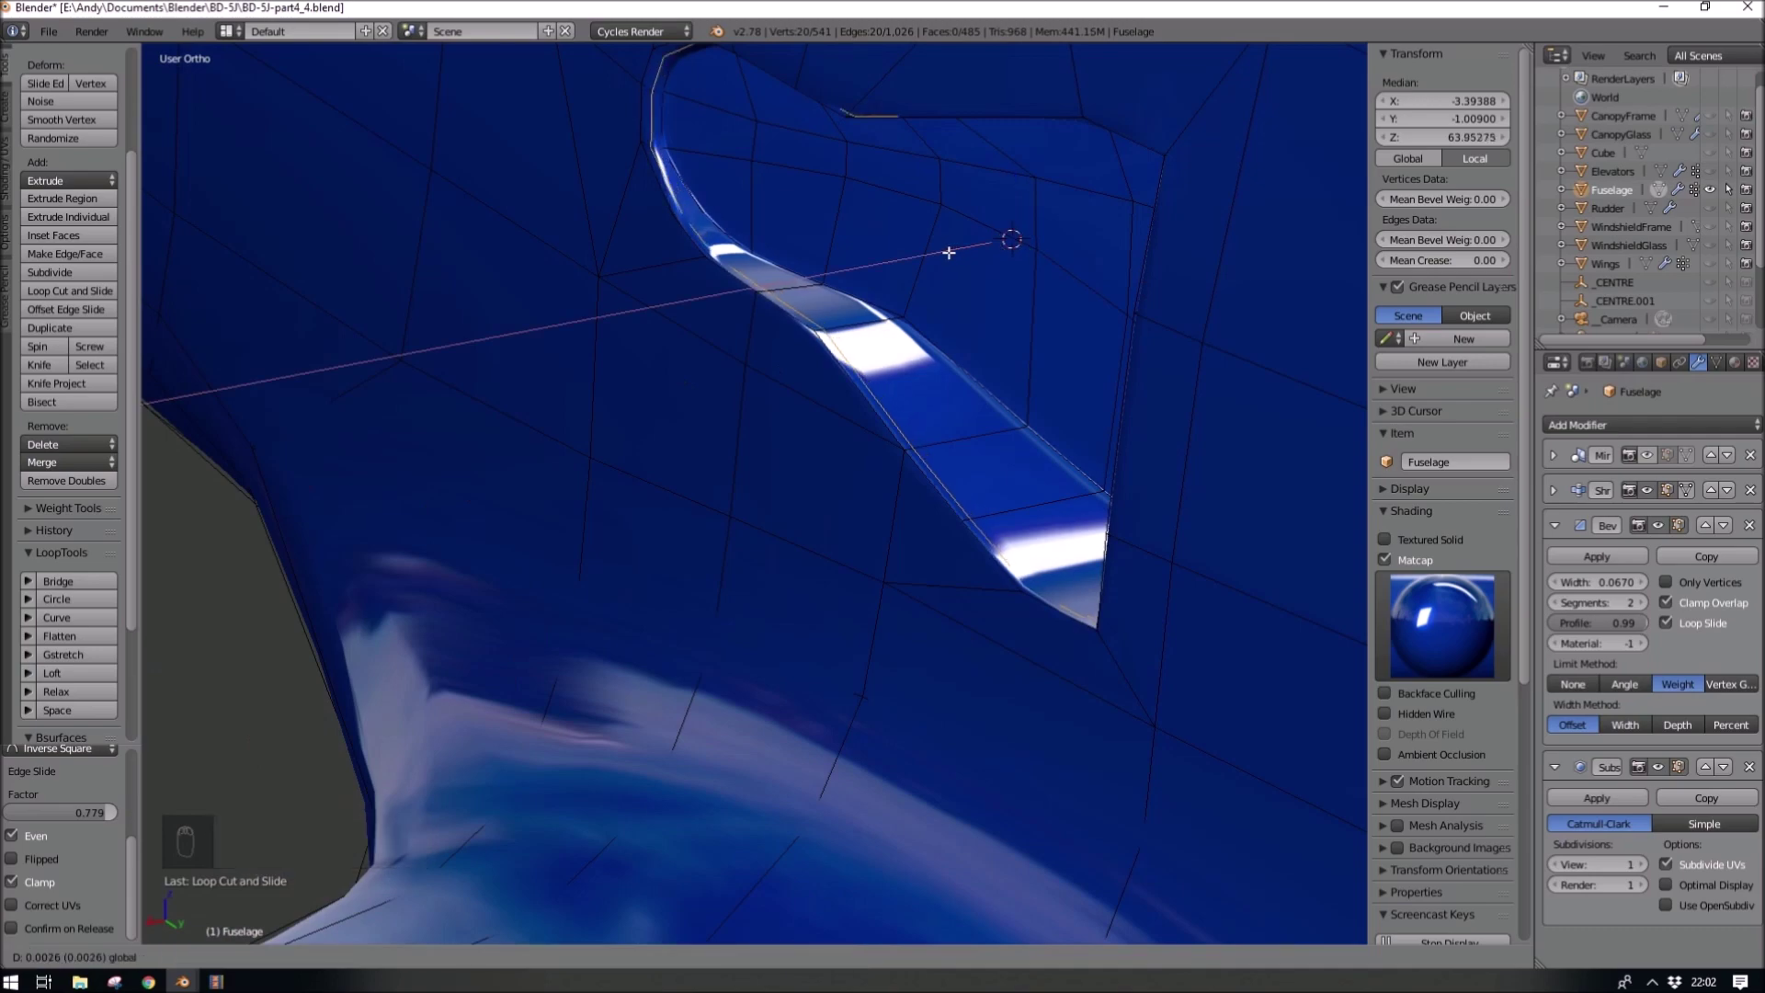
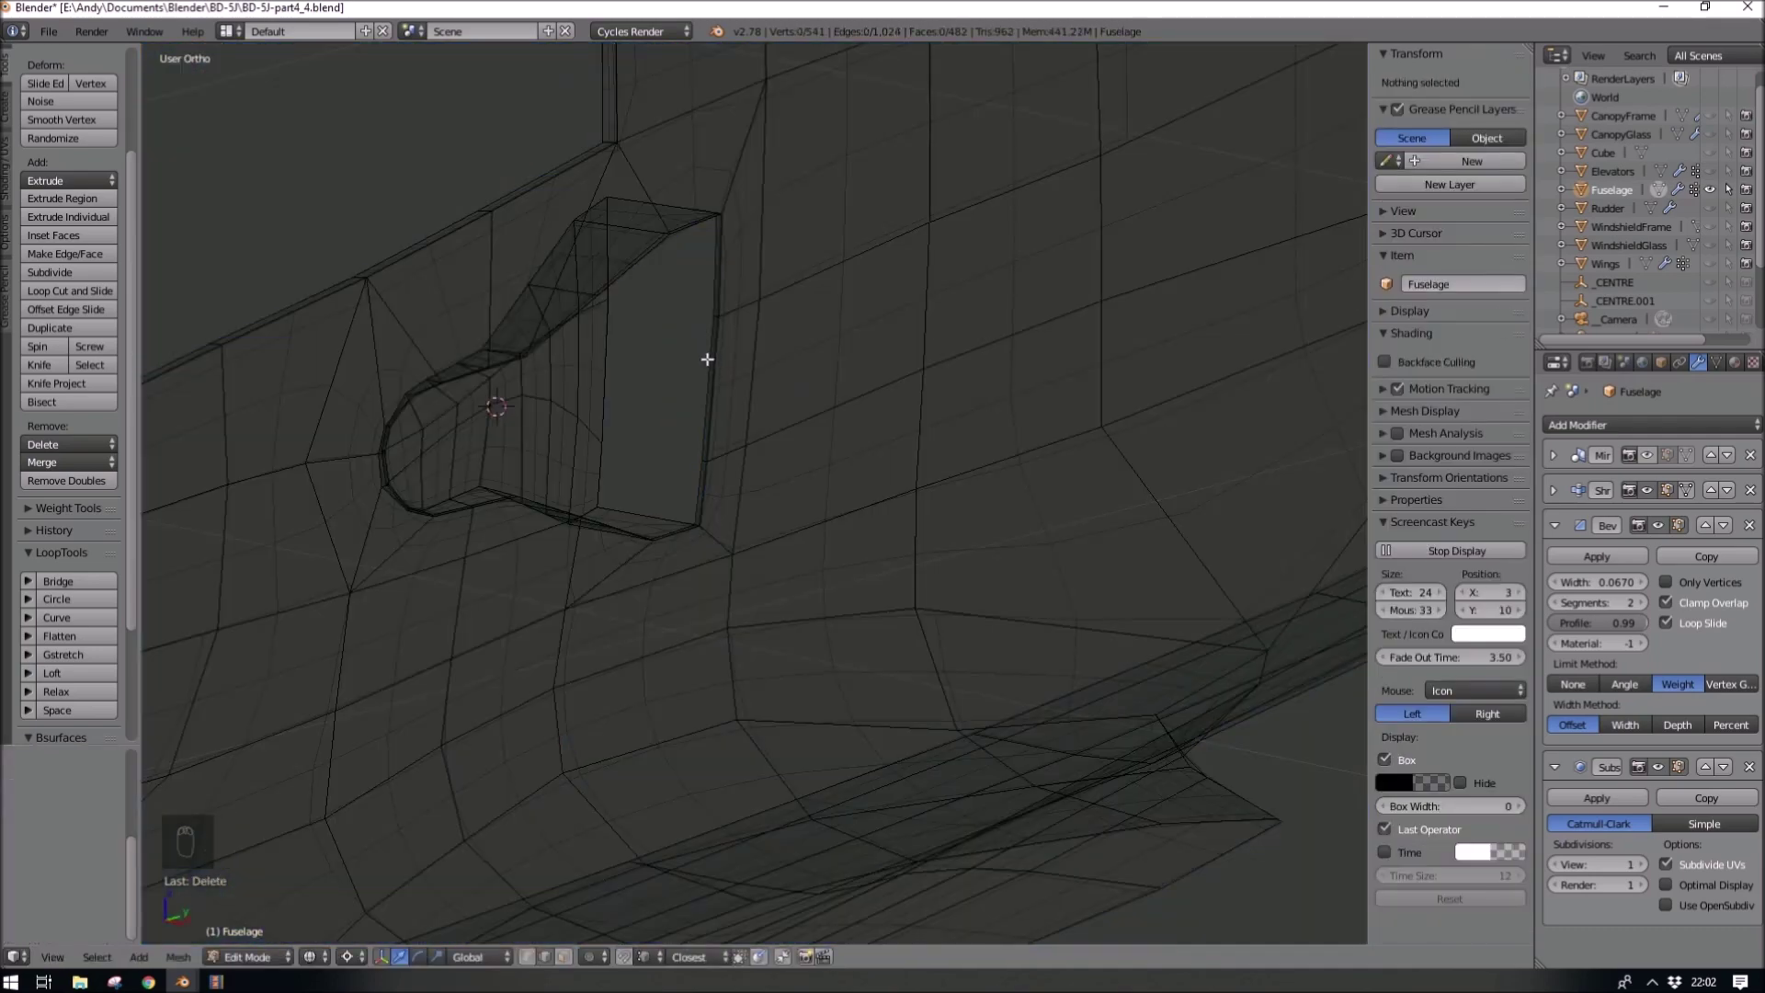
key(z)
key(c)
key(z)
key(c)
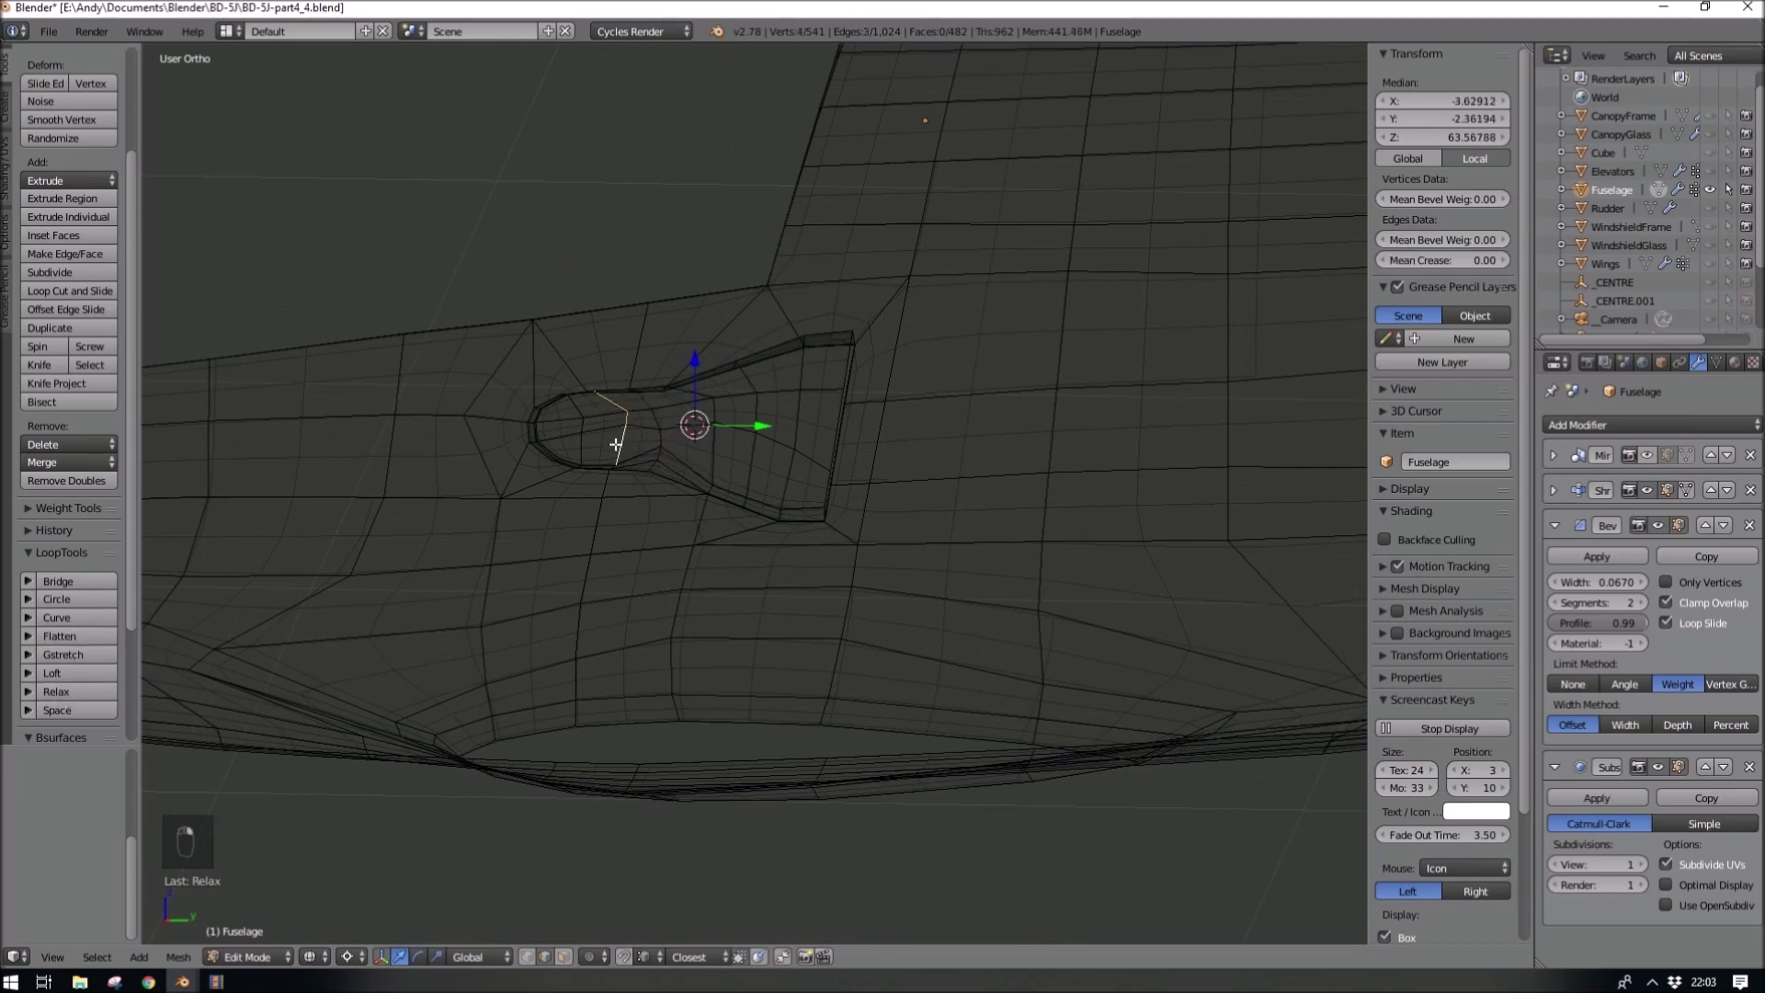
- Adjust the rim vertices in wireframe, then view the finished scoop on the whole fuselage
key(ctrl+z)
key(ctrl+z)
key(ctrl+z)
key(c)
key(c)
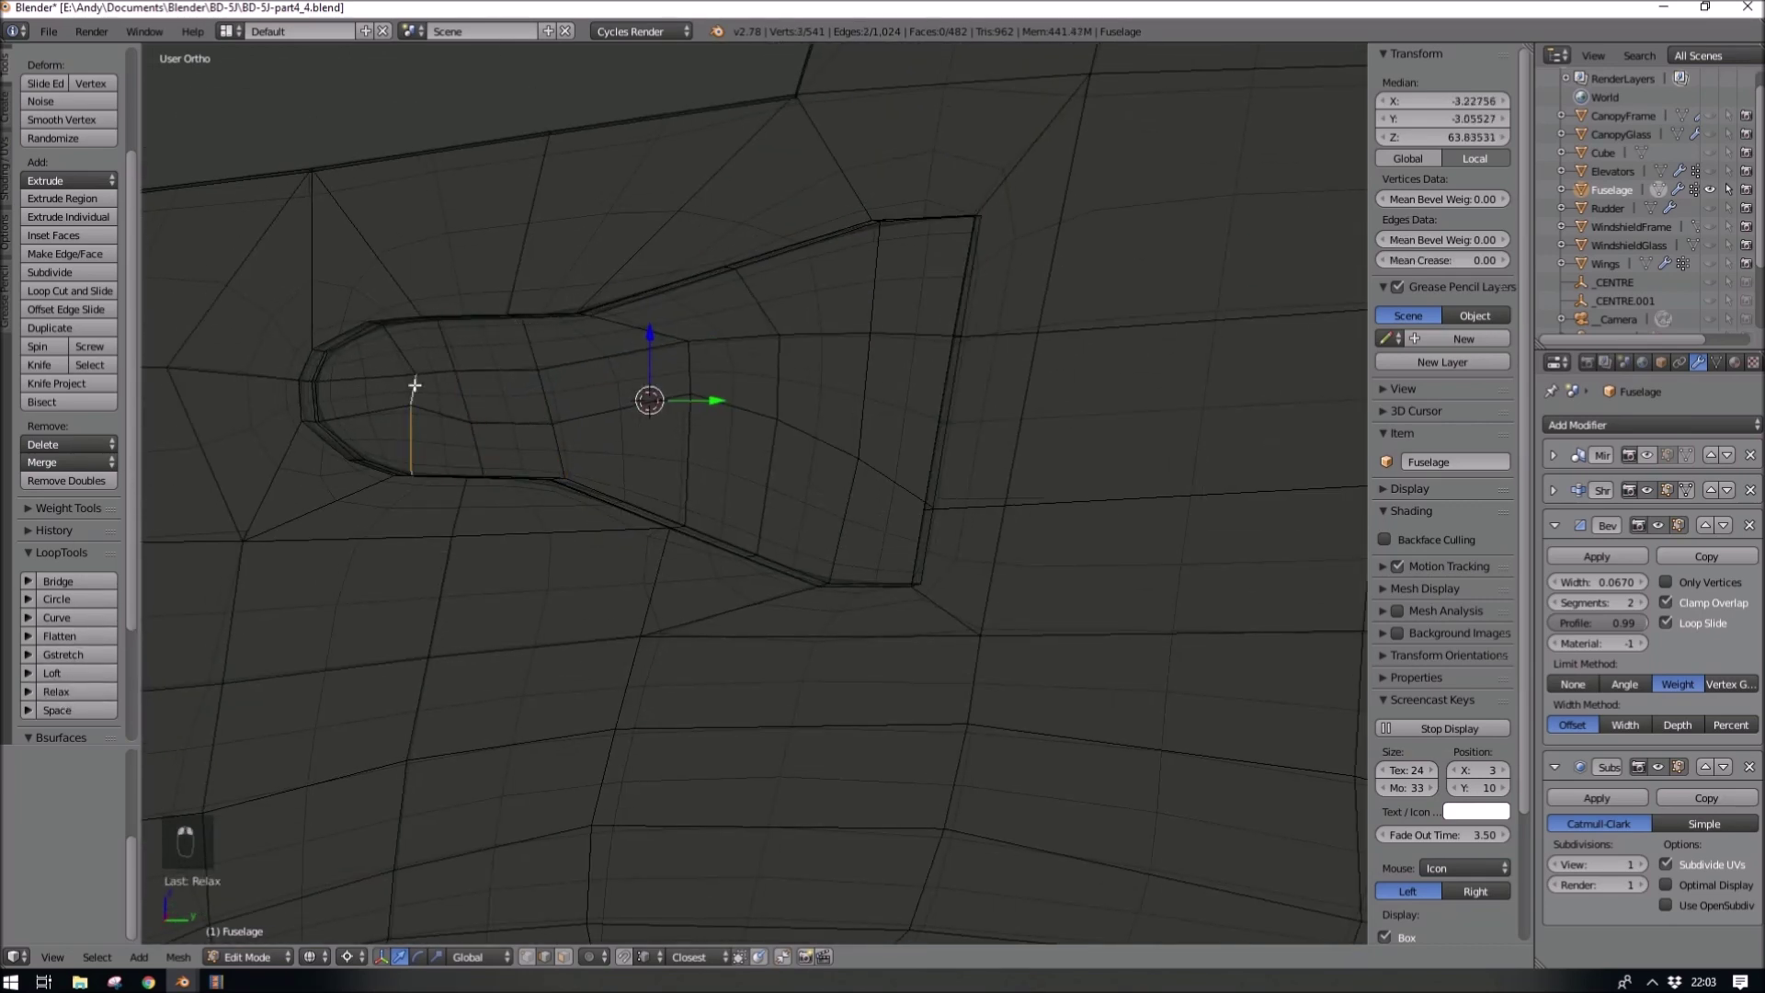
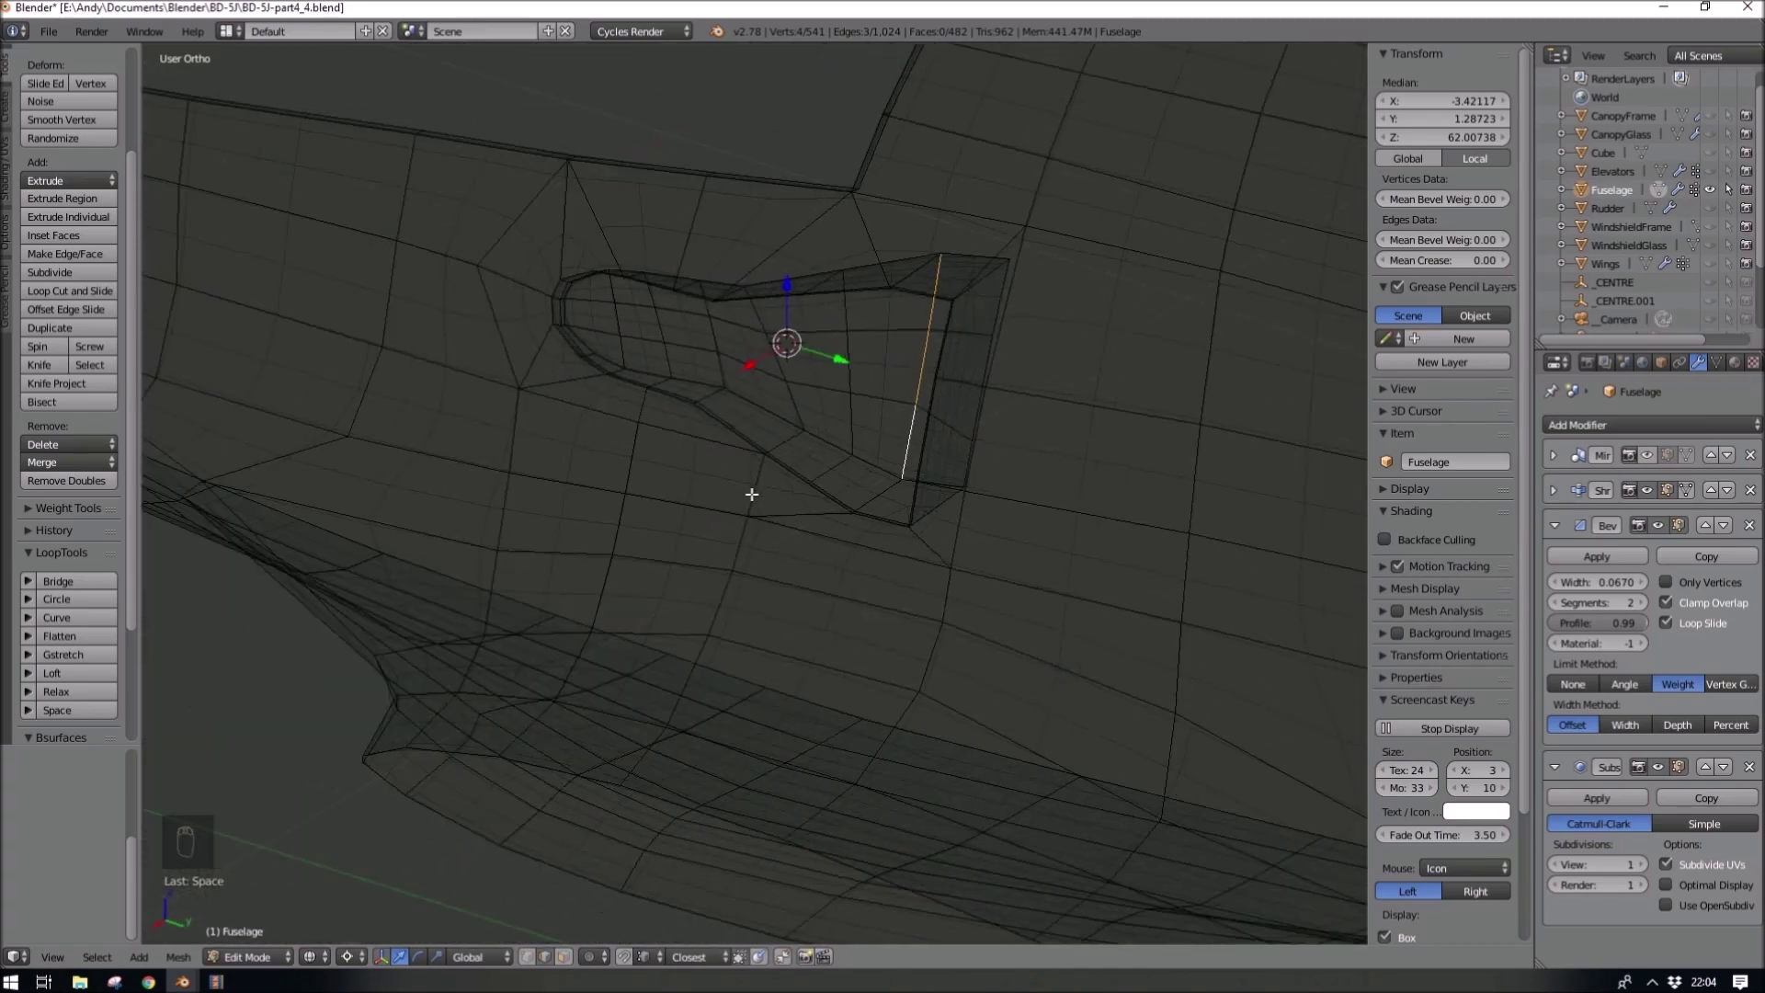
key(z)
key(Tab)
- Turn off Matcap shading and rename the Cube to _template_IntakeShape
click(1658, 460)
middle_click(1271, 325)
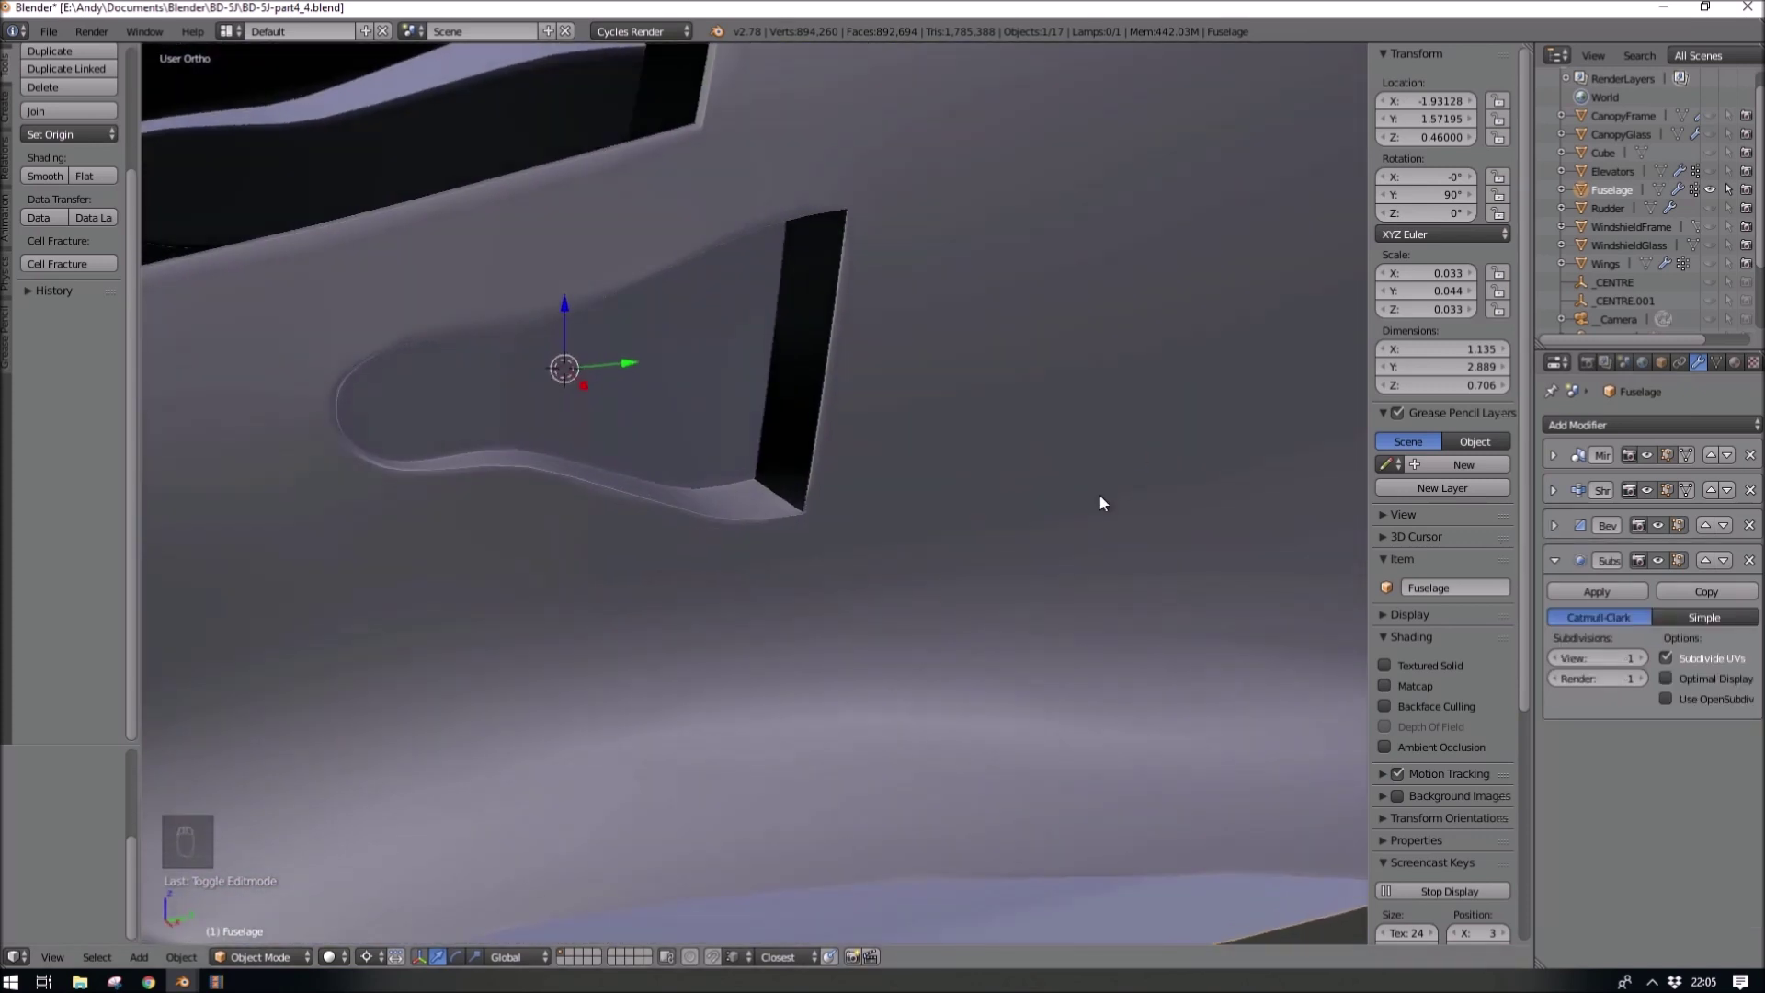
key(shift+-)
key(Right)
key(Left)
key(Left)
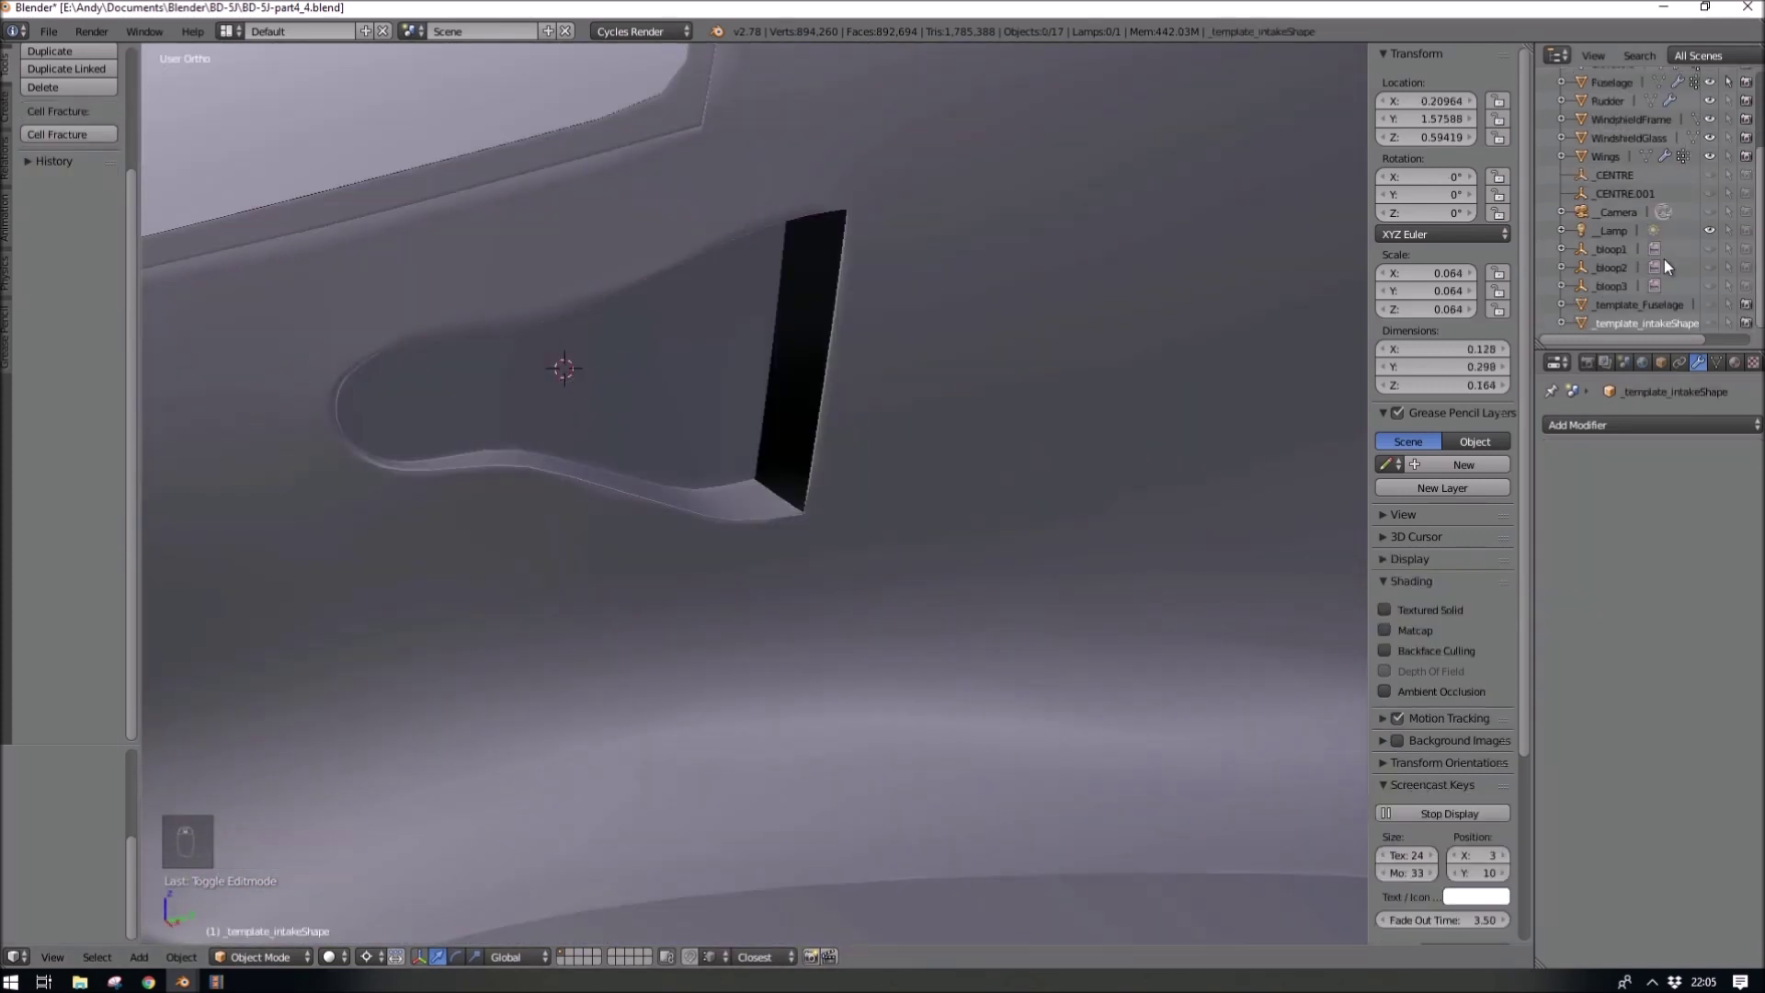